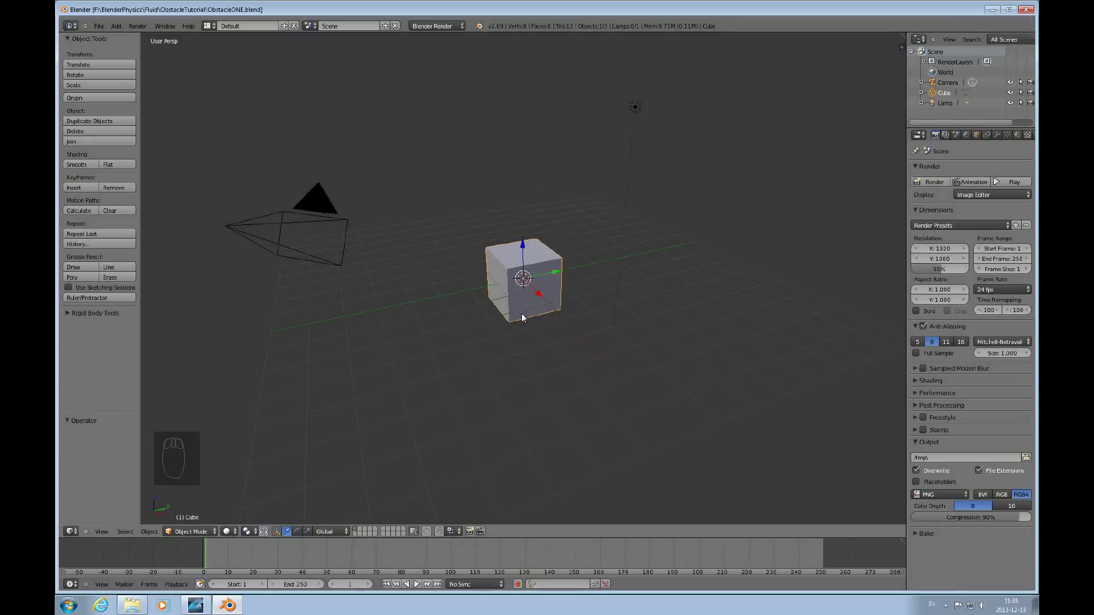
Step: Scale the default cube by 4 on all axes and view it from the front orthographic
key("s")
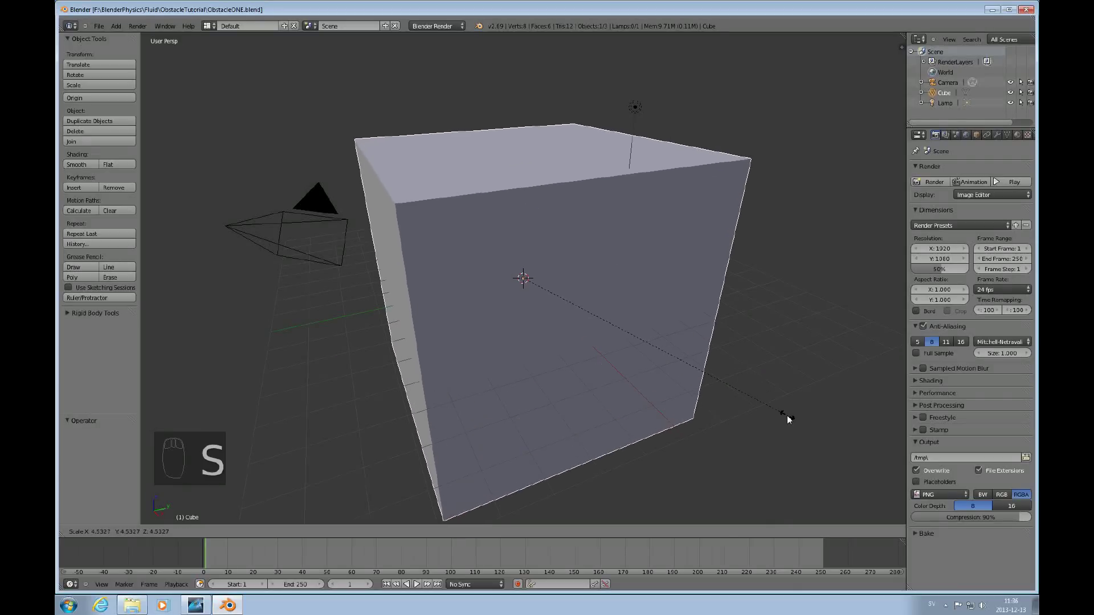
left_click_drag(792, 419, 759, 403)
key("KP_1")
key("KP_5")
key("z")
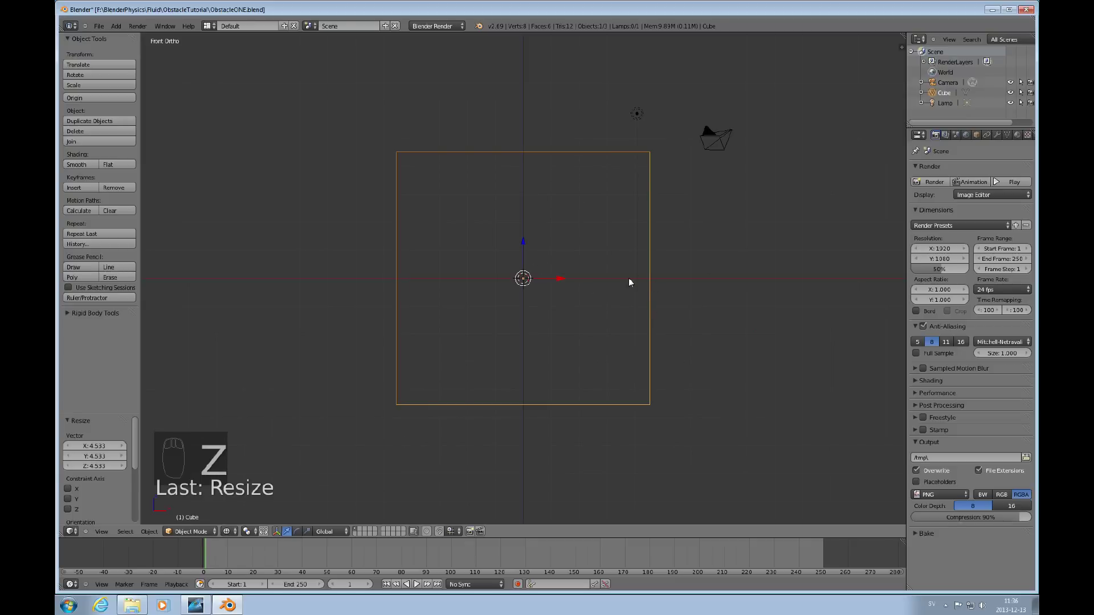
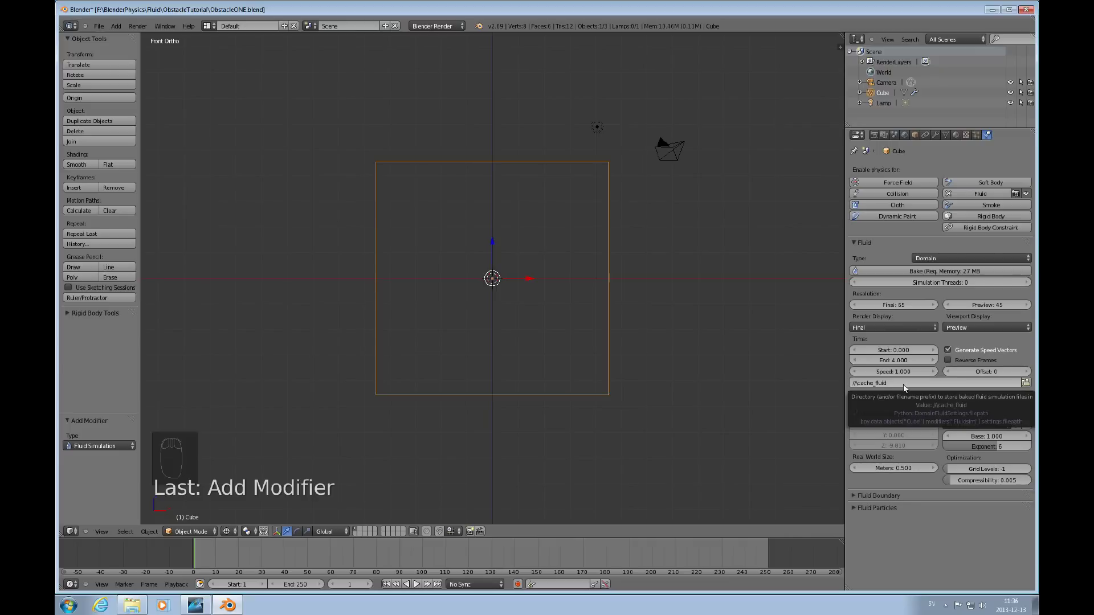
Step: Make the large cube a fluid Domain with free-slip boundaries and the Oil viscosity preset
left_click_drag(857, 496, 880, 493)
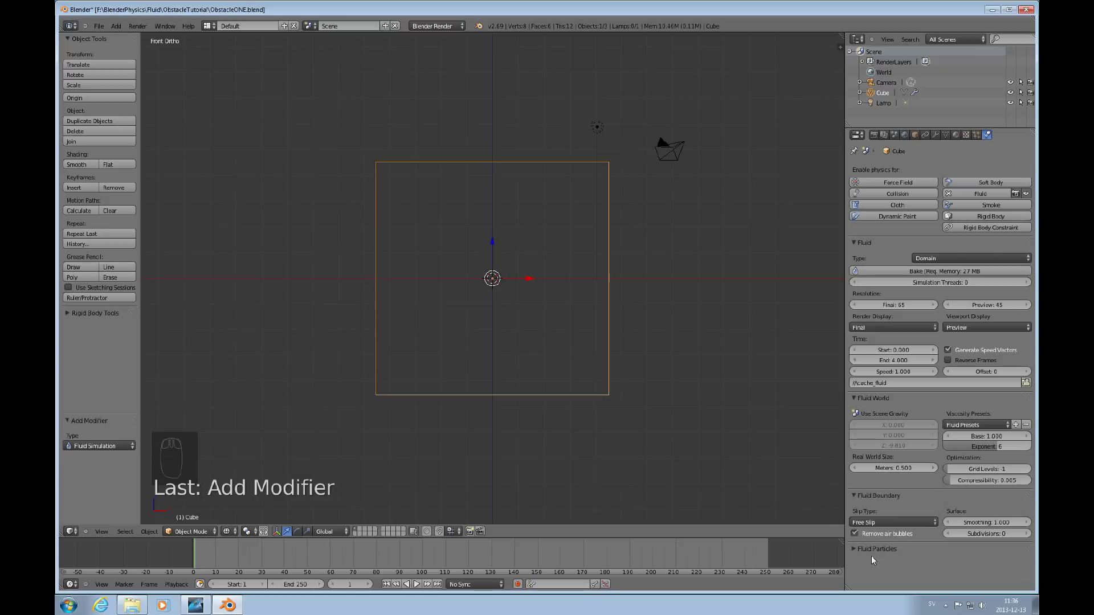
left_click_drag(1007, 427, 985, 341)
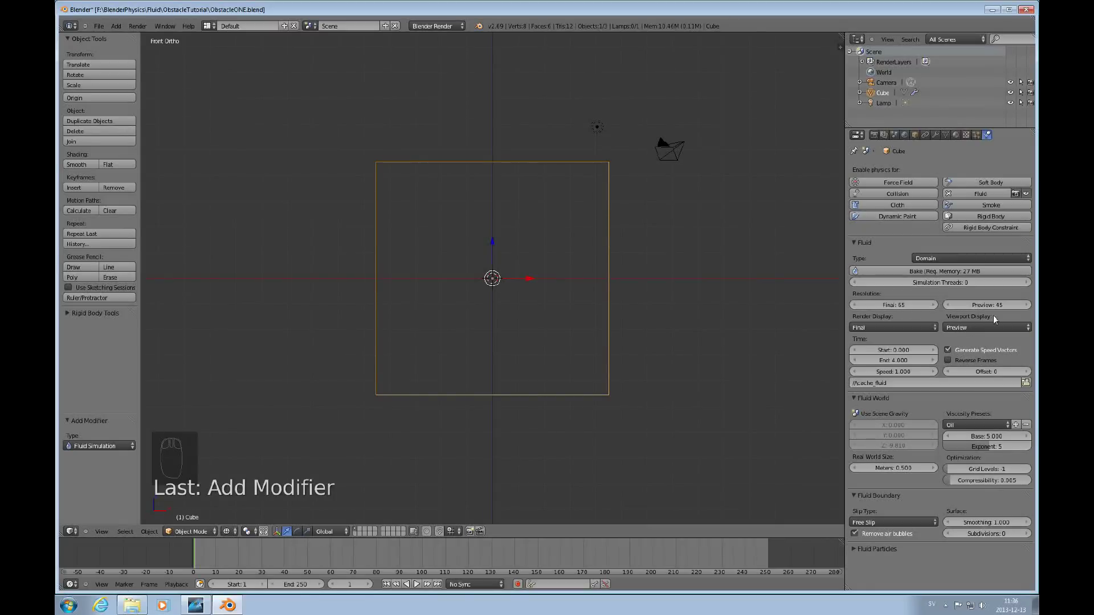
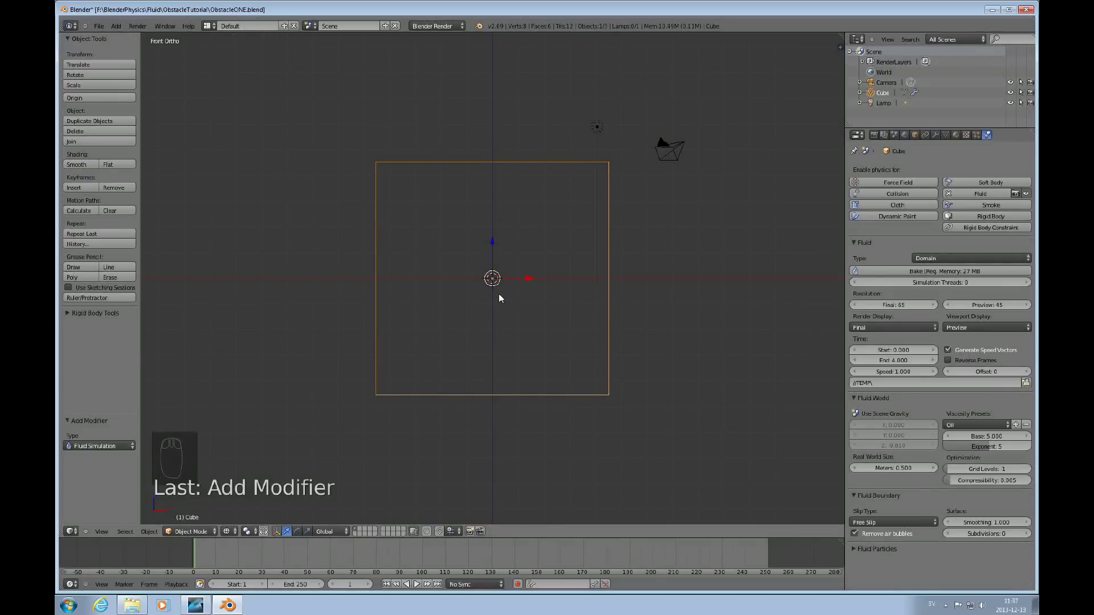
Step: Add a UV sphere, resize it and place it high inside the domain
key("shift+a")
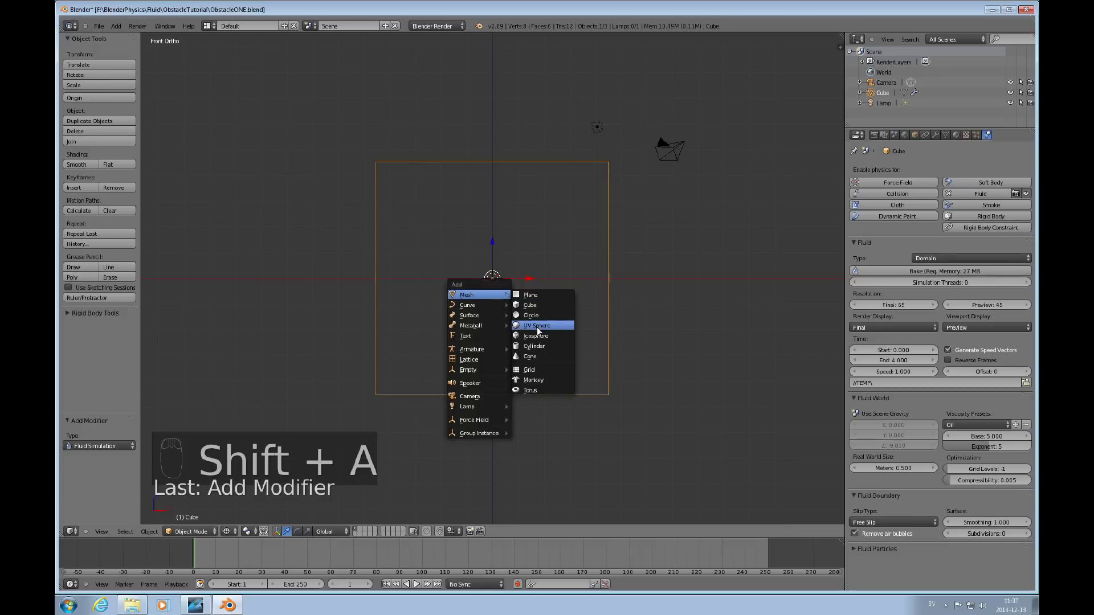
left_click_drag(494, 242, 603, 225)
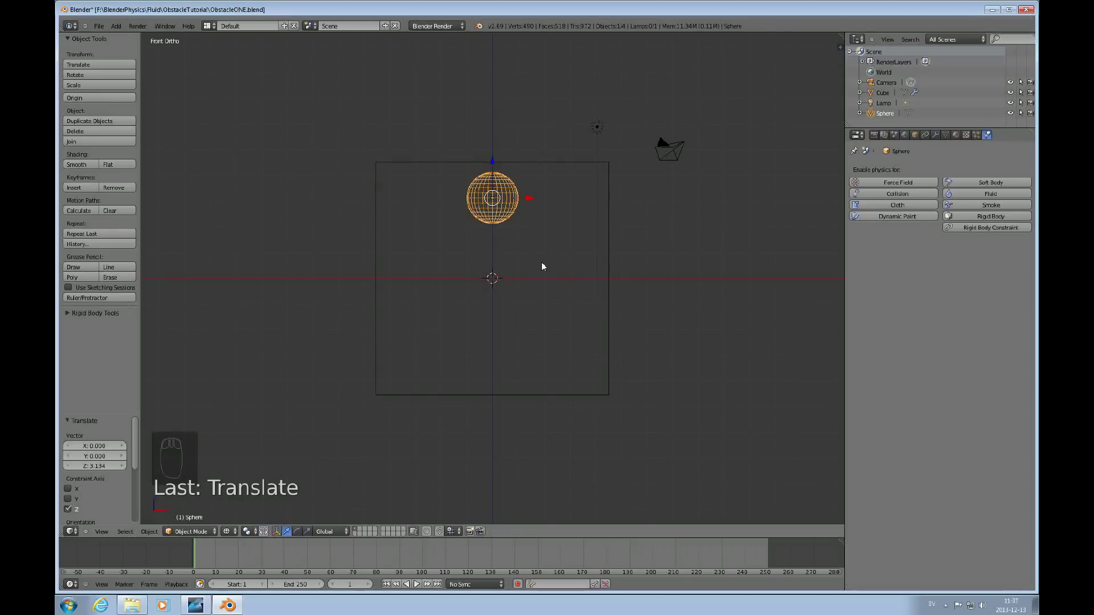
key("s")
left_click_drag(556, 272, 519, 327)
Step: Add a small cube and move it down below the domain's centre
key("shift+a")
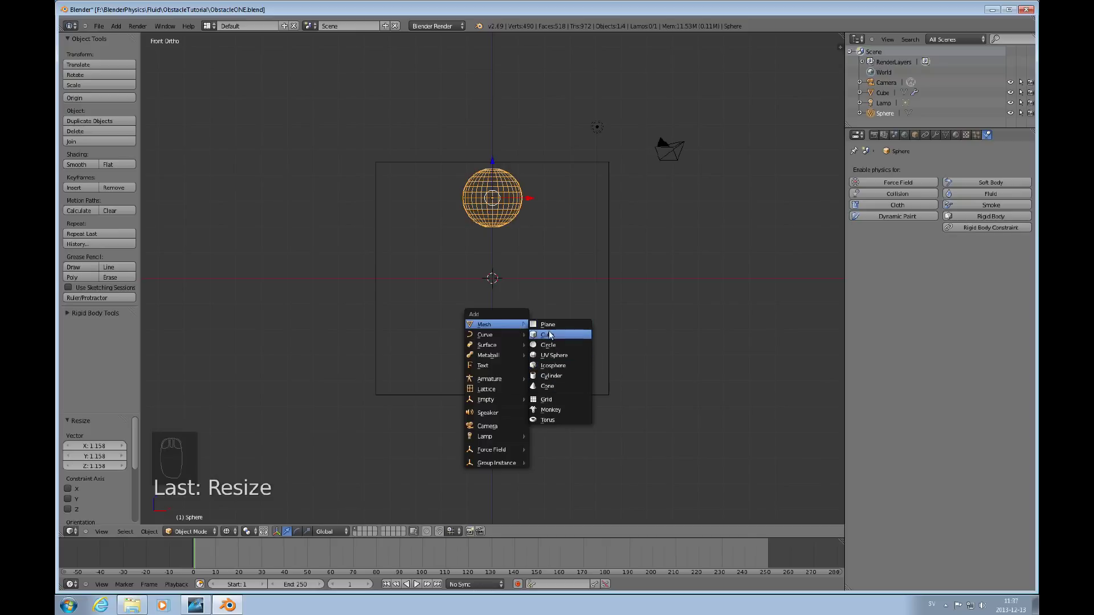
left_click_drag(497, 244, 499, 284)
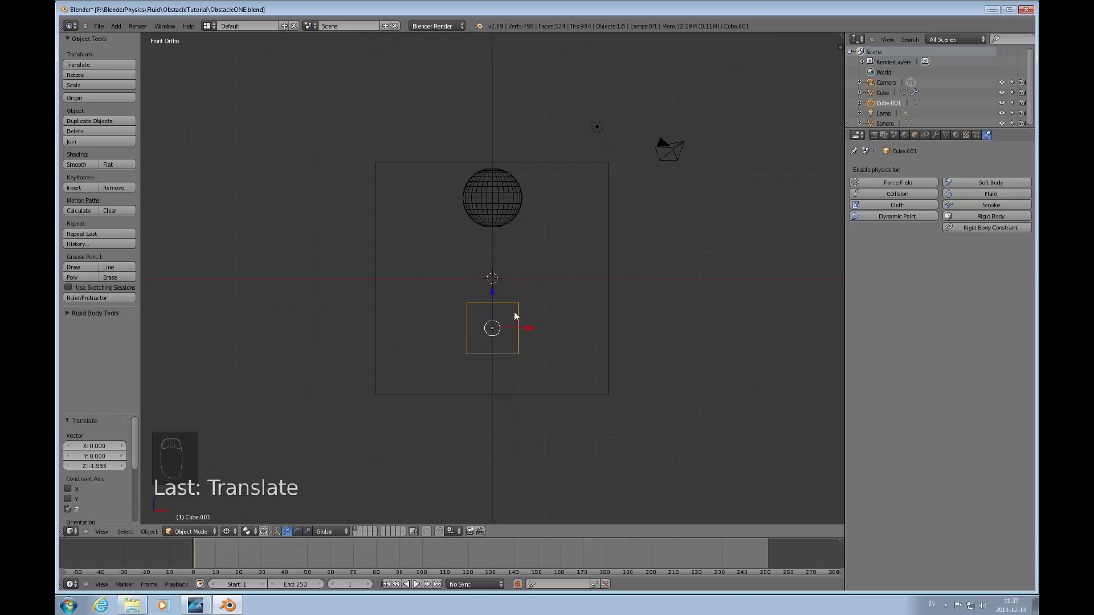
left_click_drag(513, 312, 514, 316)
left_click_drag(515, 313, 522, 322)
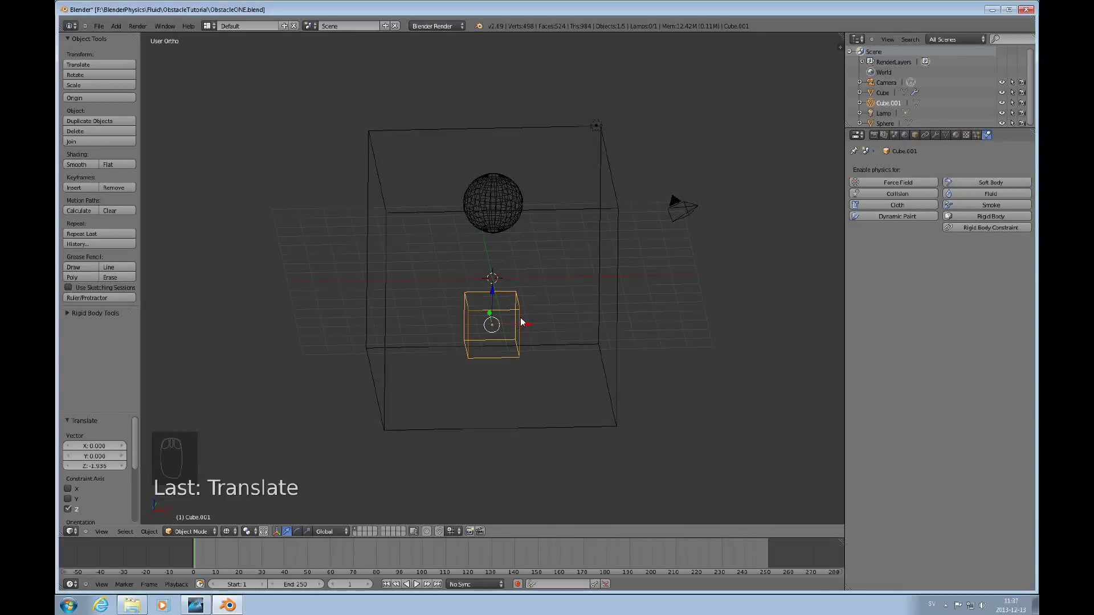
Step: Delete the small cube's top face so it becomes an open box
key("Tab")
key("ctrl+Tab")
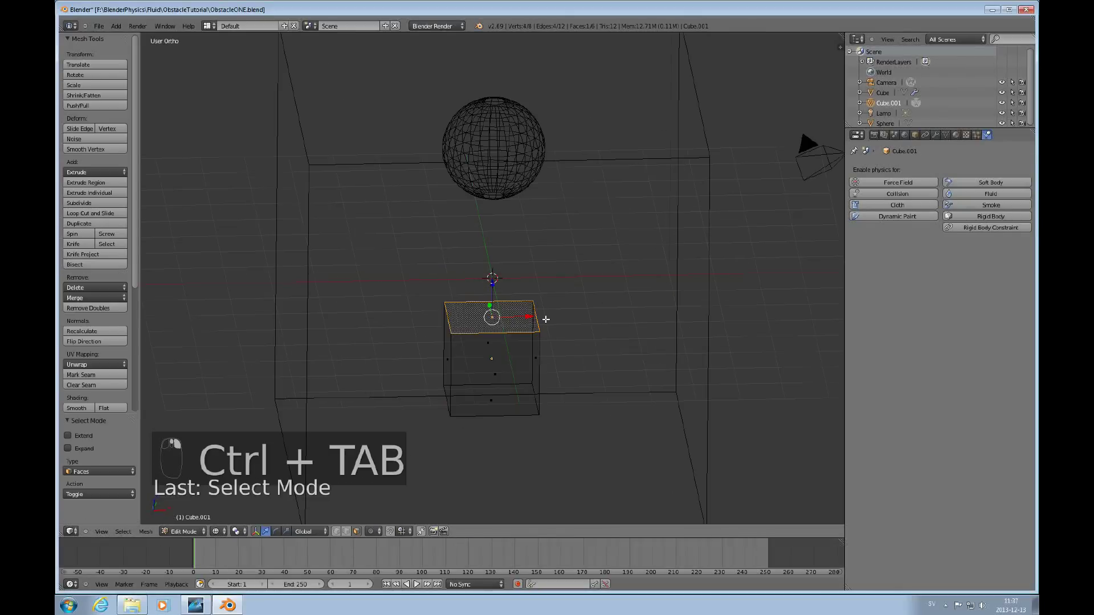
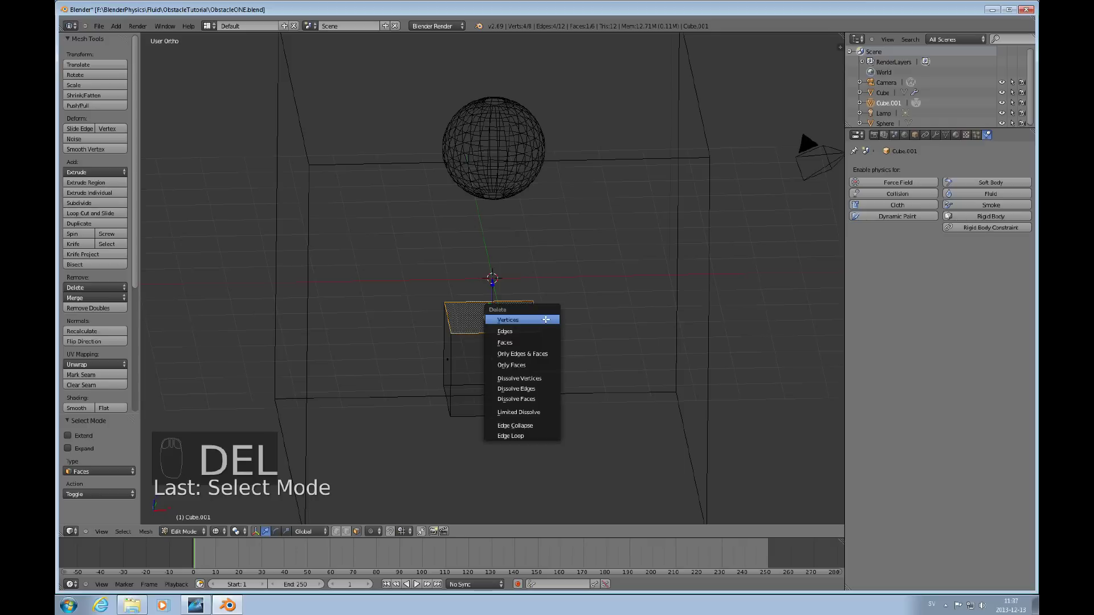
key("Down")
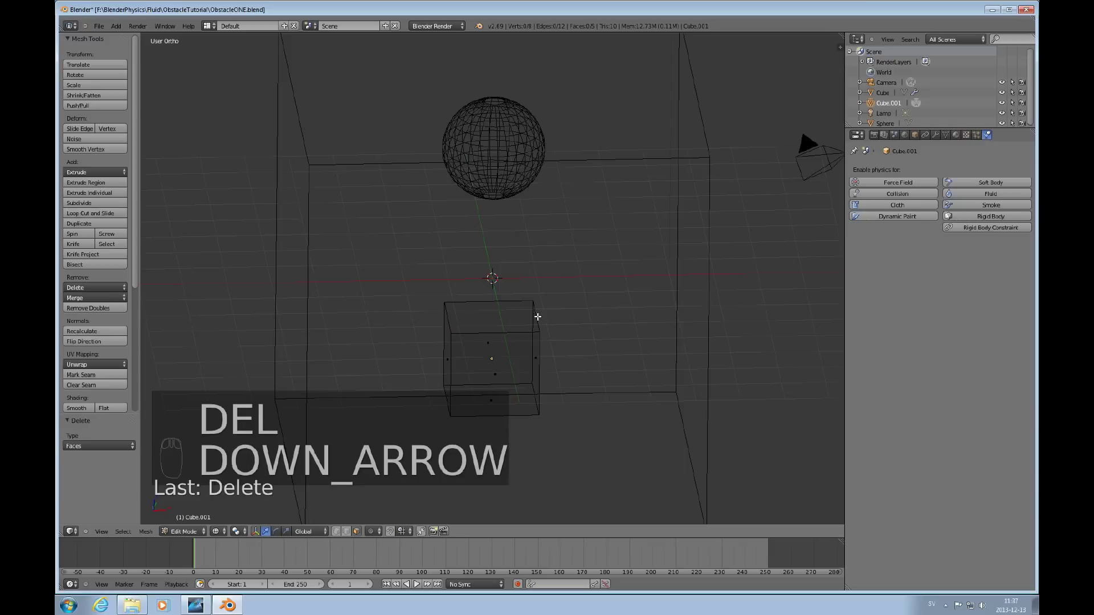
key("ctrl+Tab")
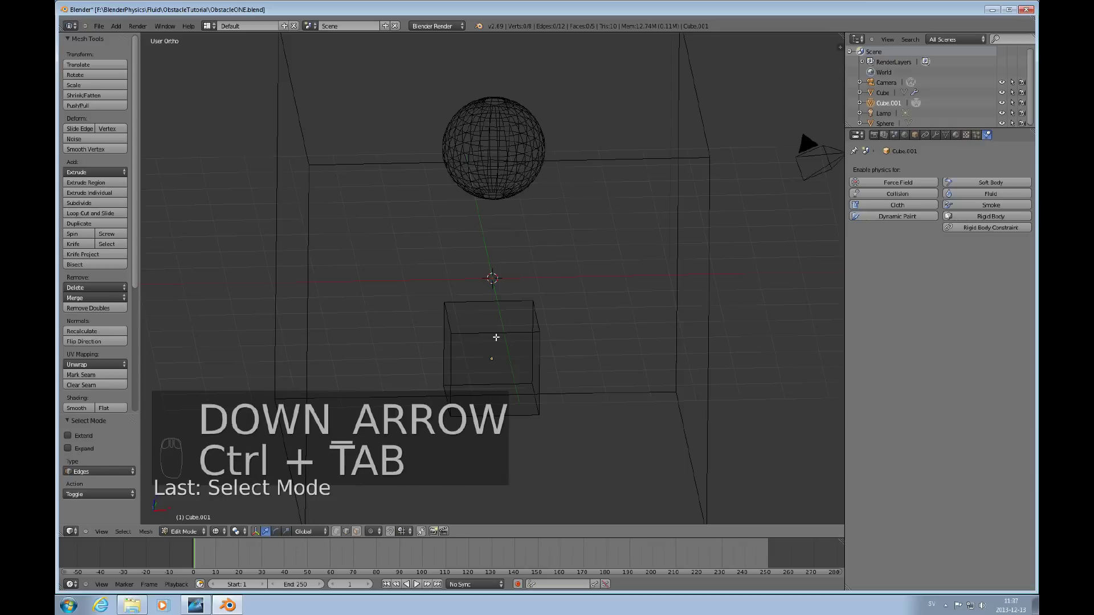
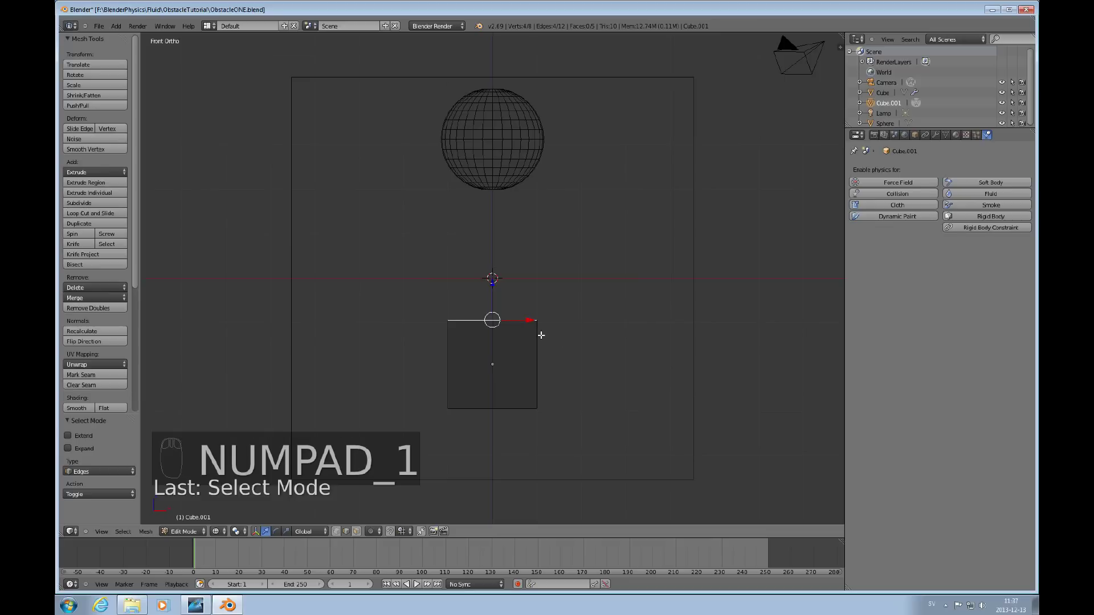
Step: Scale the open top edges outward so the box flares into a bowl, then leave Edit Mode
key("s")
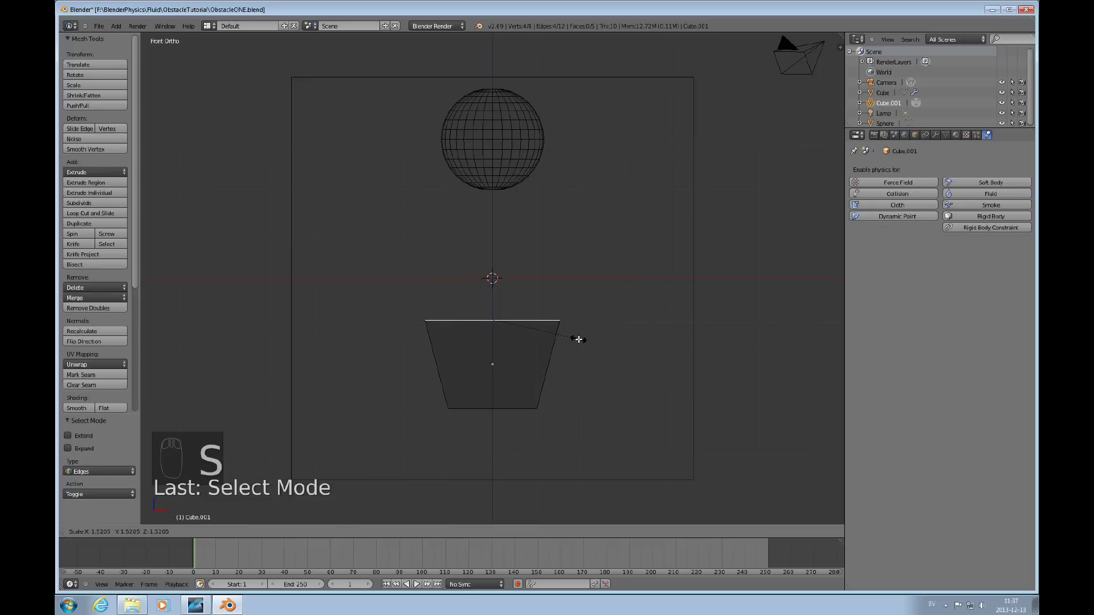
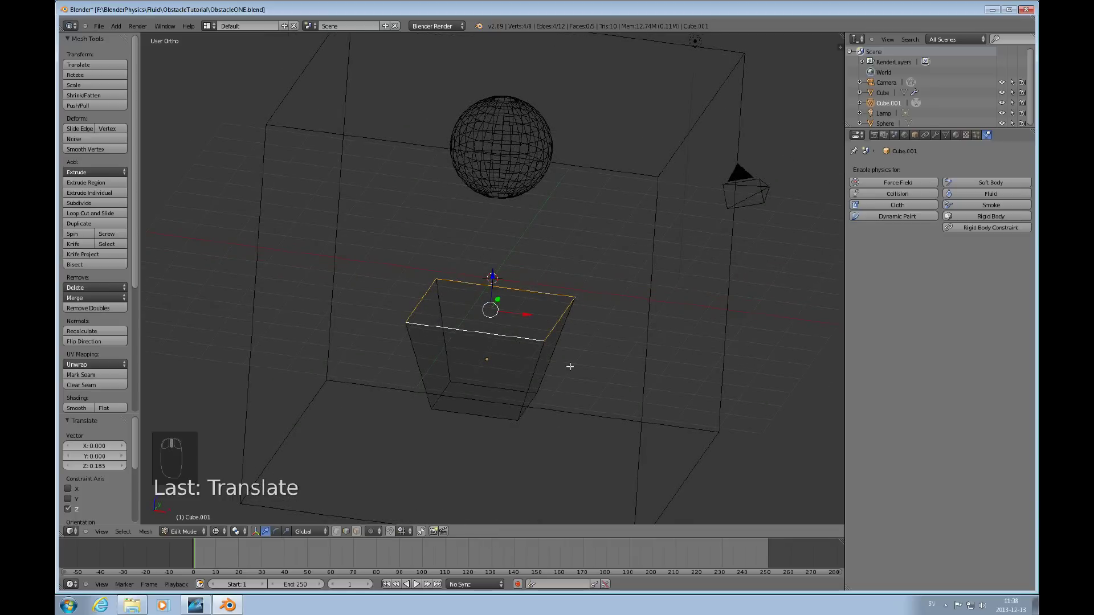
key("KP_1")
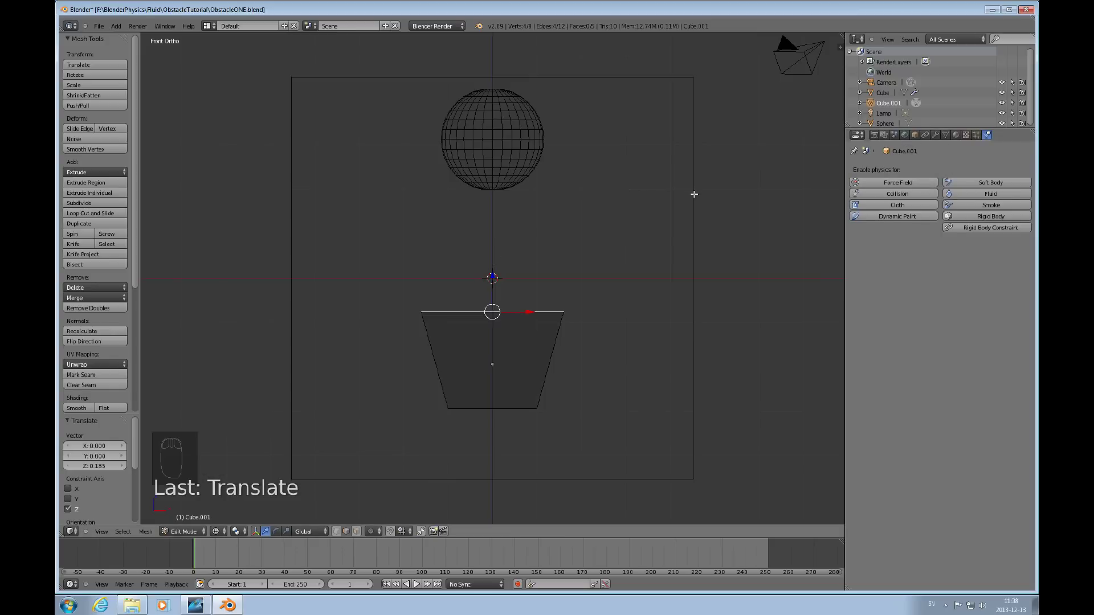
key("Tab")
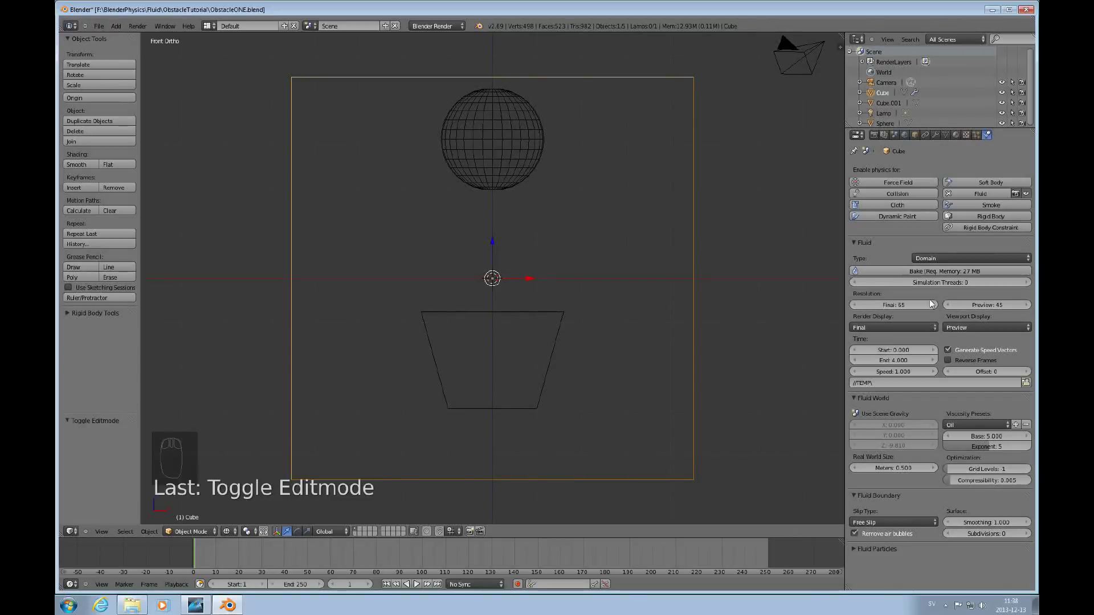
Step: Set the sphere as fluid type Fluid and the bowl as a fluid Obstacle
left_click_drag(562, 313, 906, 221)
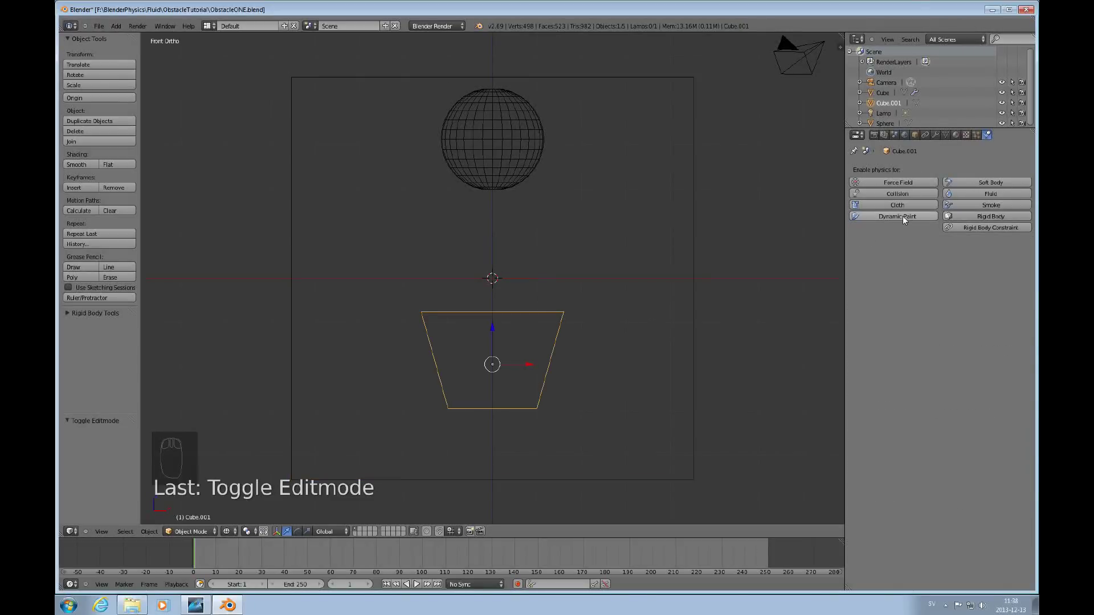
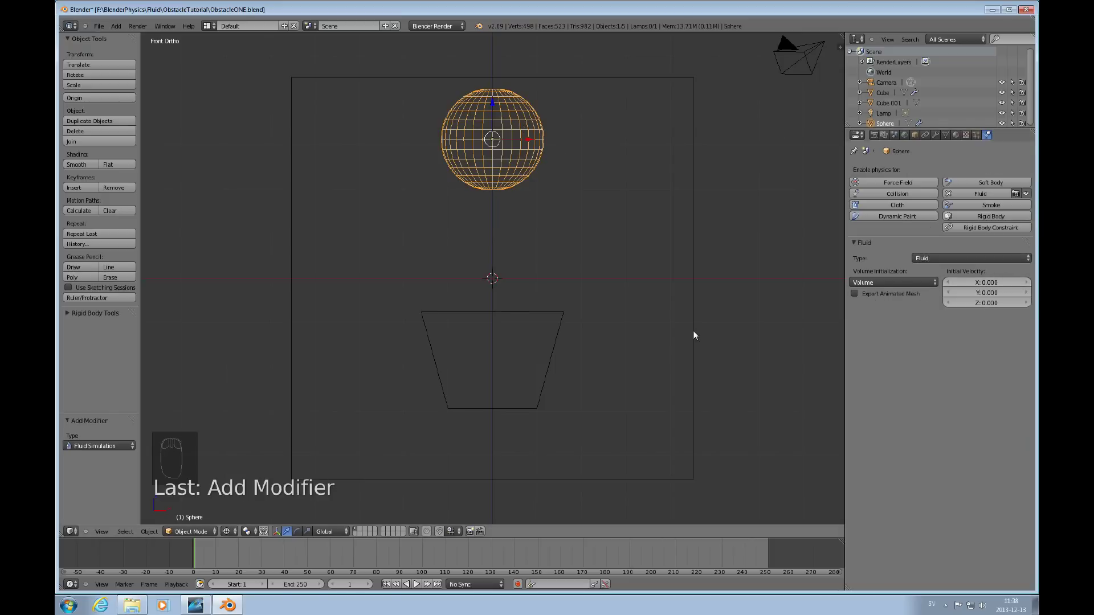
left_click_drag(461, 316, 990, 205)
left_click_drag(996, 196, 933, 219)
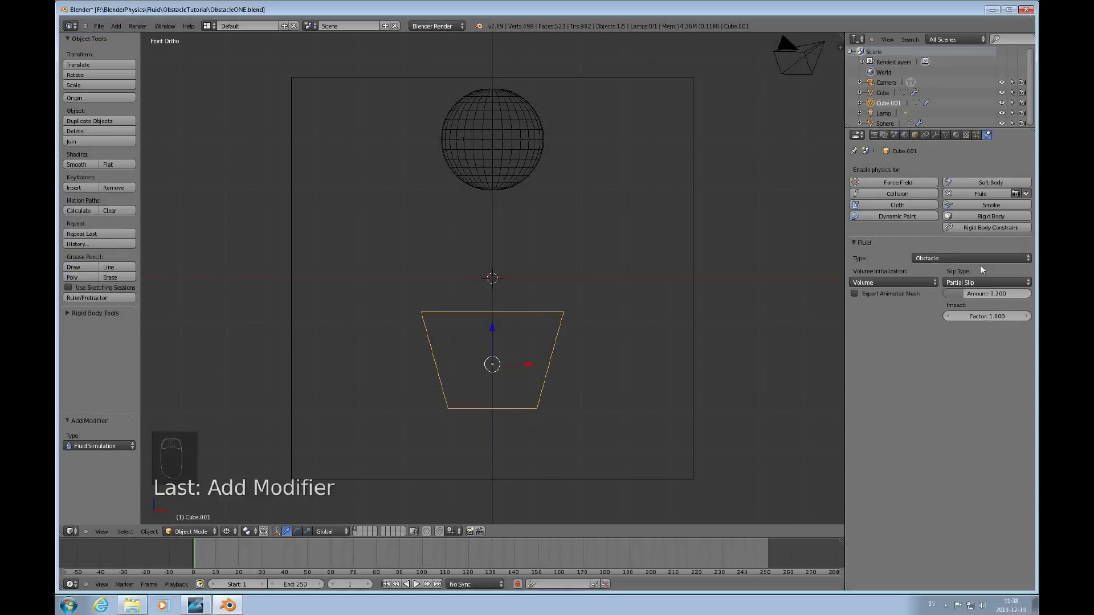
Step: Give the bowl obstacle Shell volume initialization and Free Slip slip type
left_click_drag(935, 287, 869, 300)
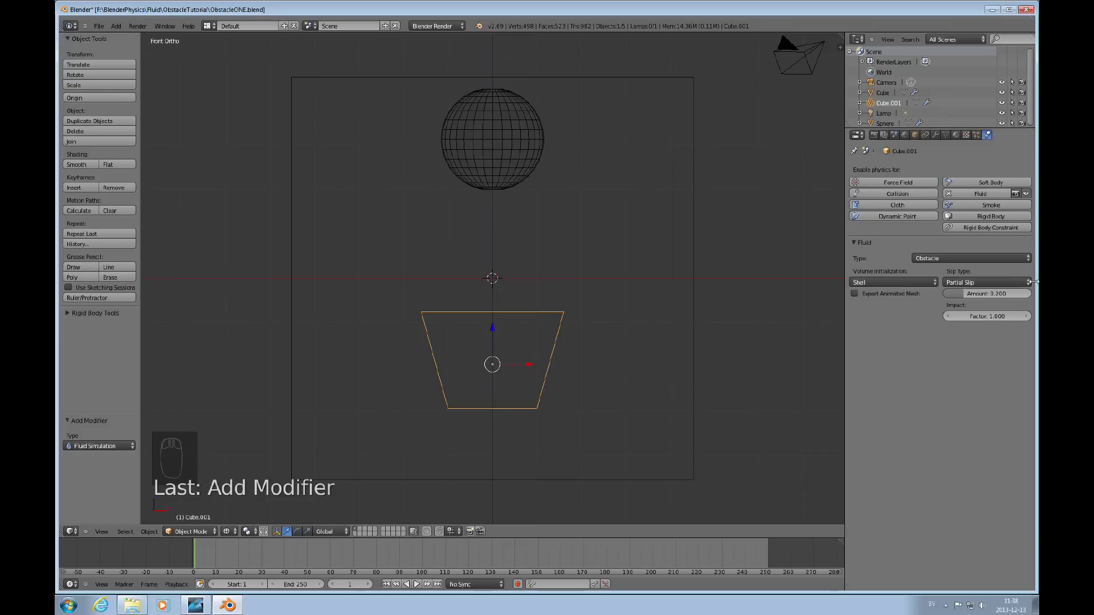
left_click_drag(1034, 287, 587, 349)
left_click_drag(542, 348, 546, 368)
Step: Add a Subdivision Surface modifier with 3 view levels to the bowl and check it from the front
key("Tab")
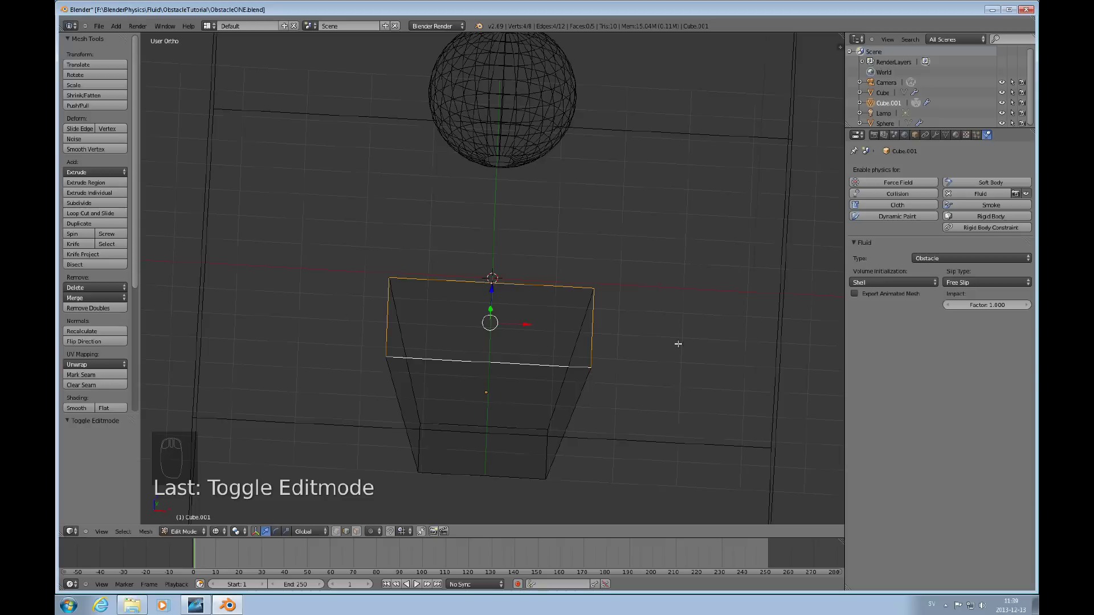
key("KP_1")
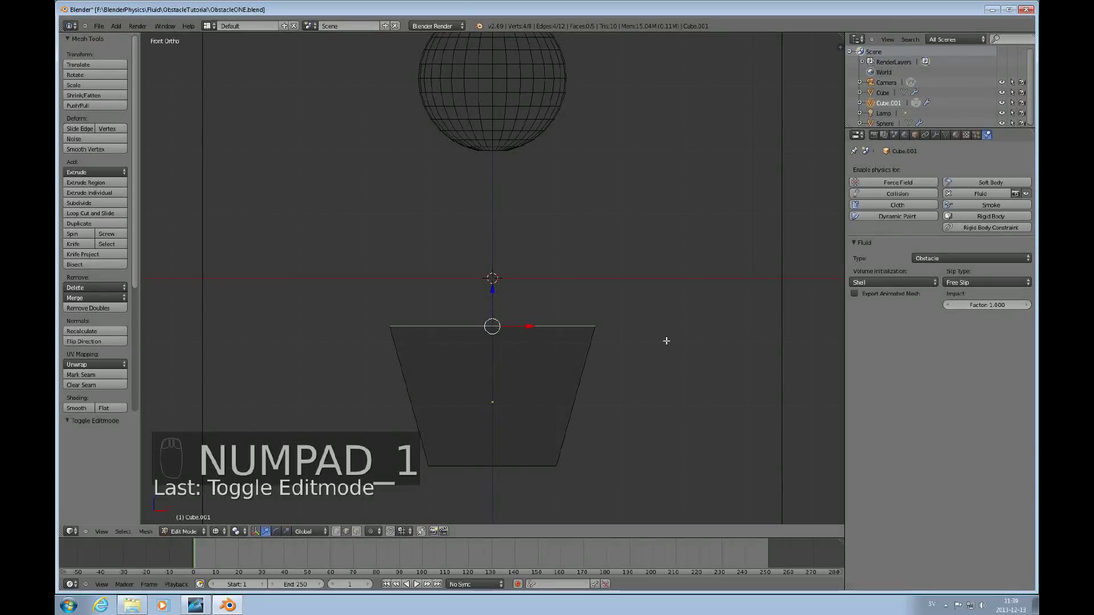
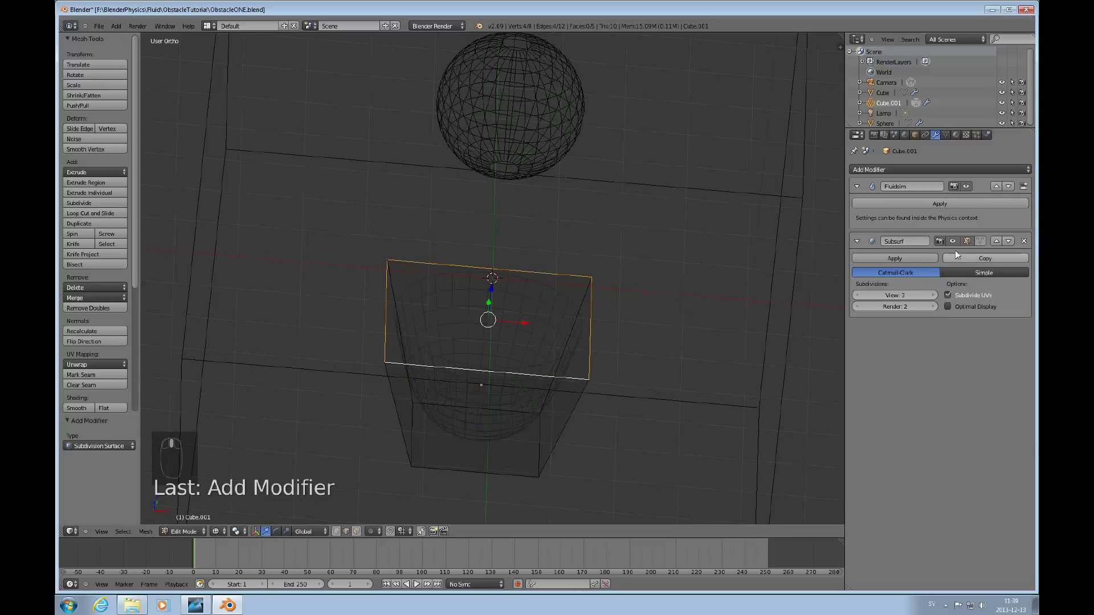
Step: Select the bowl Cube.001 and inspect it in solid and wireframe shading
left_click_drag(983, 246, 987, 237)
key("Tab")
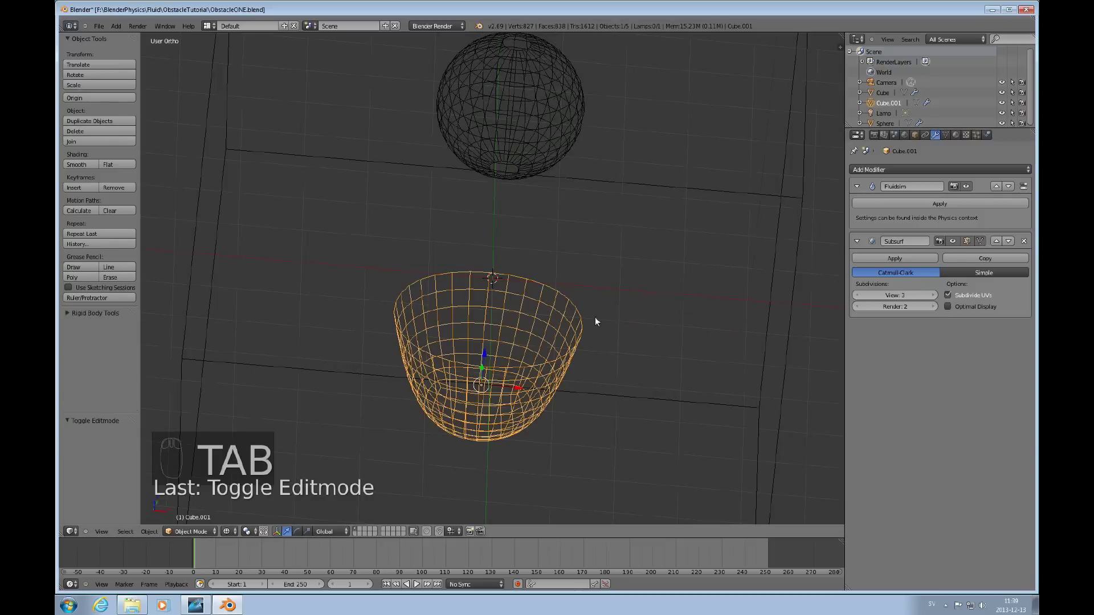
key("z")
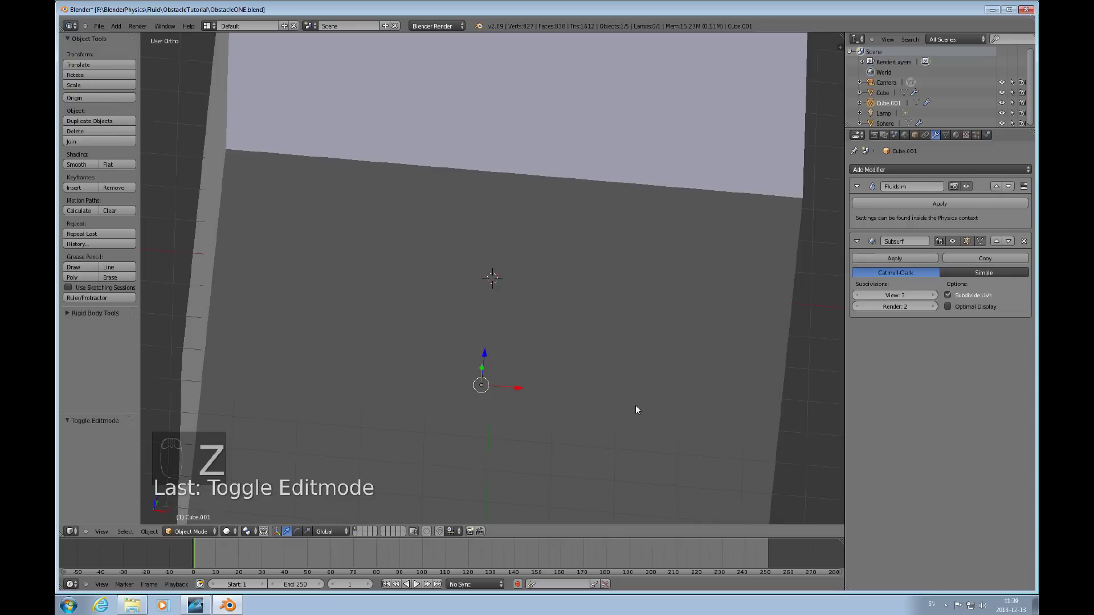
key("Tab")
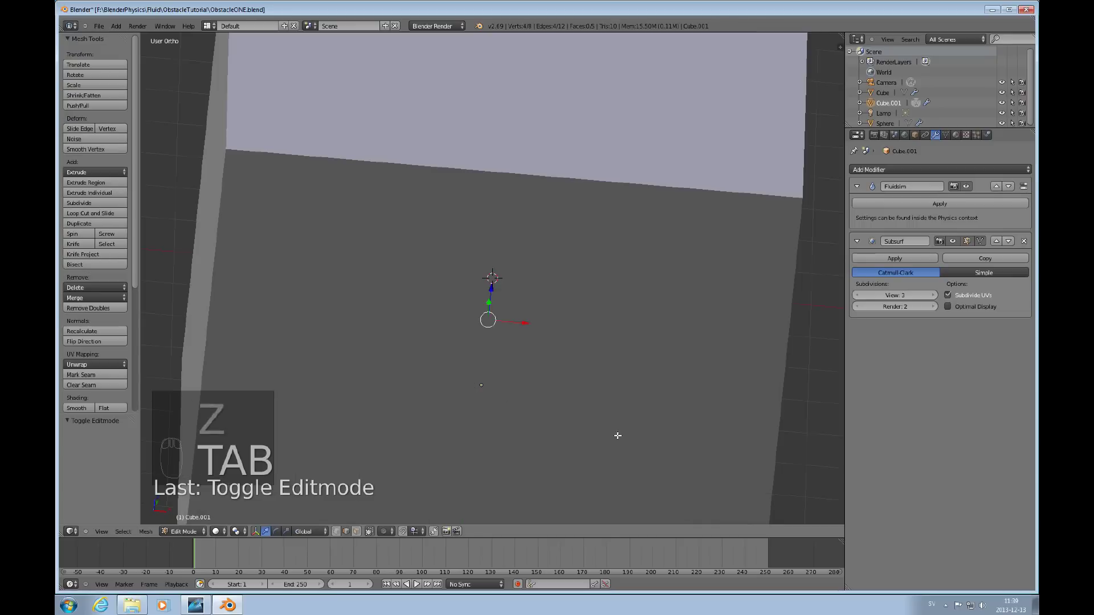
key("z")
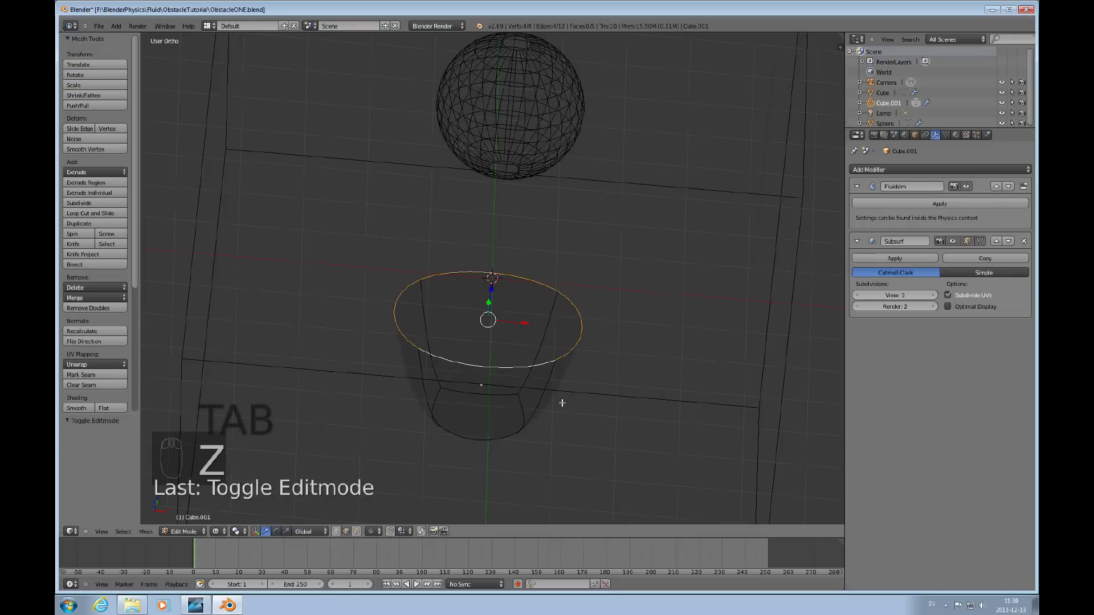
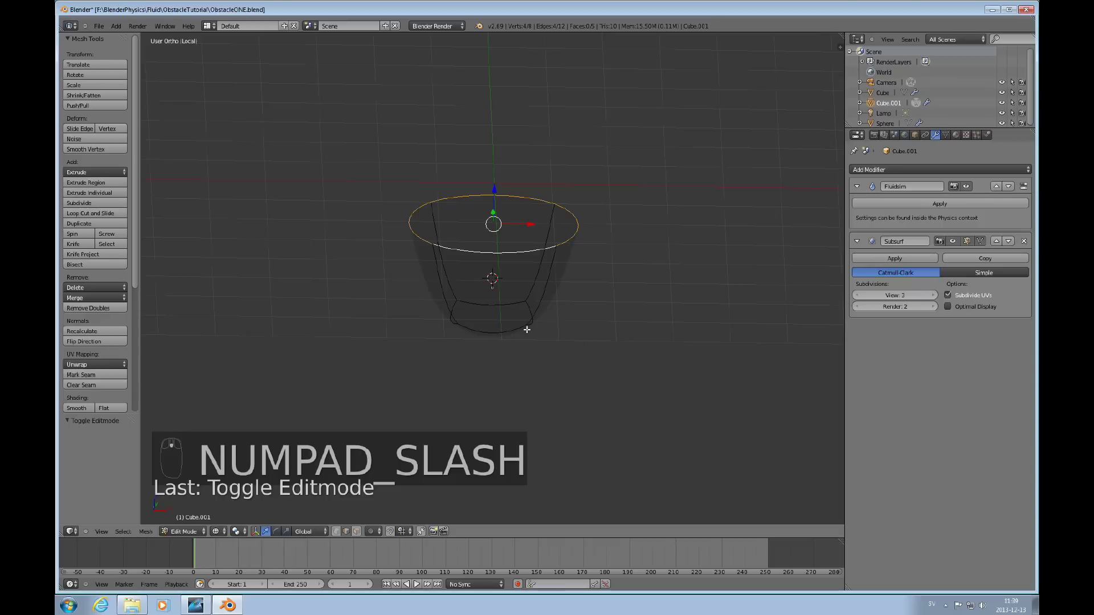
key("Tab")
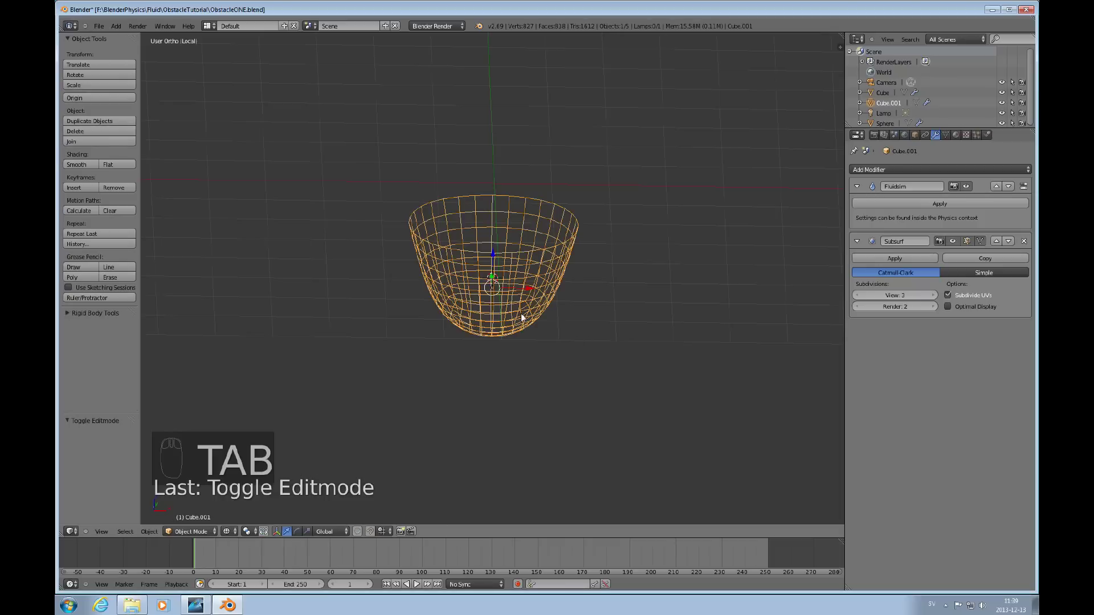
key("z")
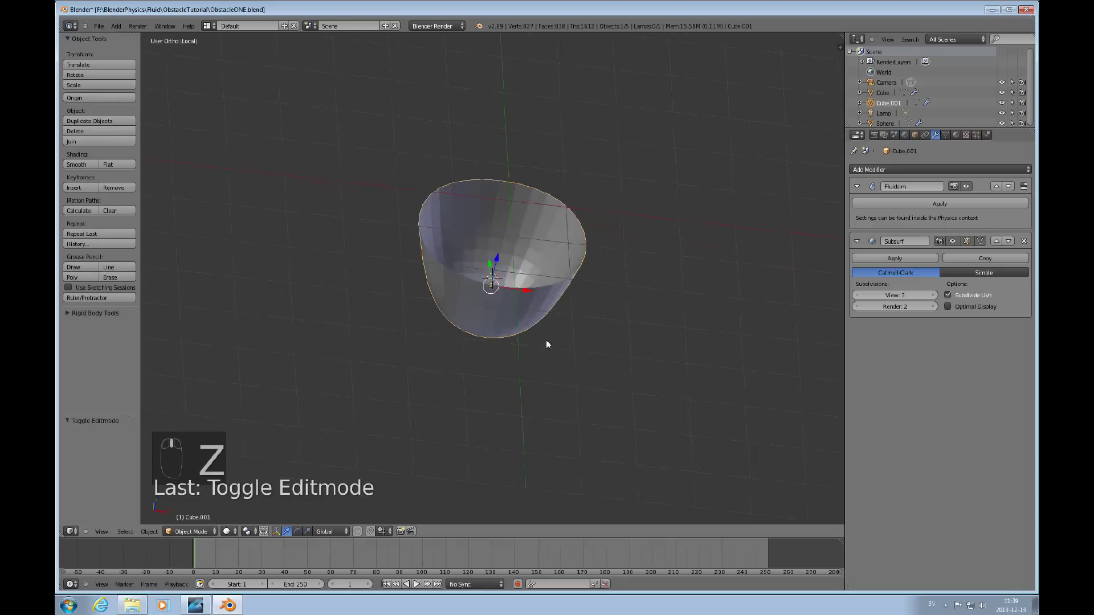
Step: Select all faces of the bowl in Edit Mode and apply Shade Smooth from the Specials menu
key("Tab")
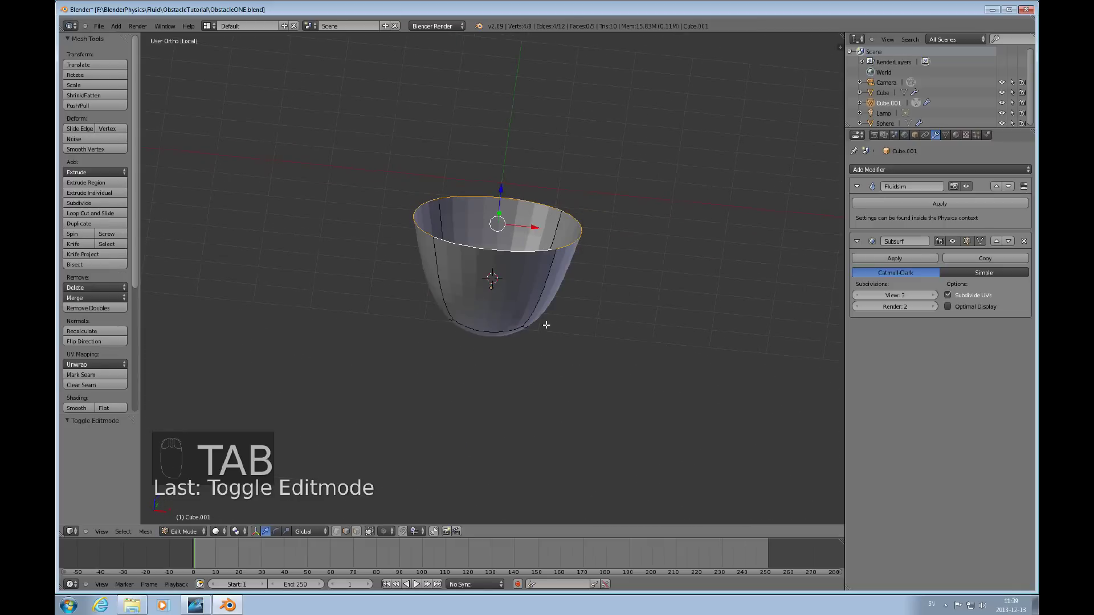
key("a")
key("a")
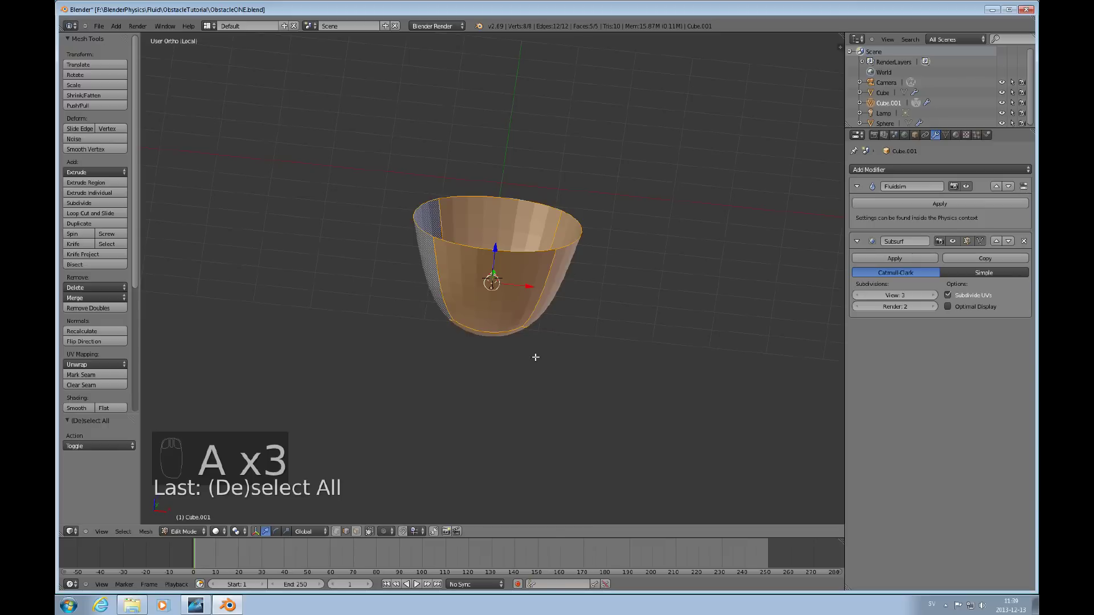
key("w")
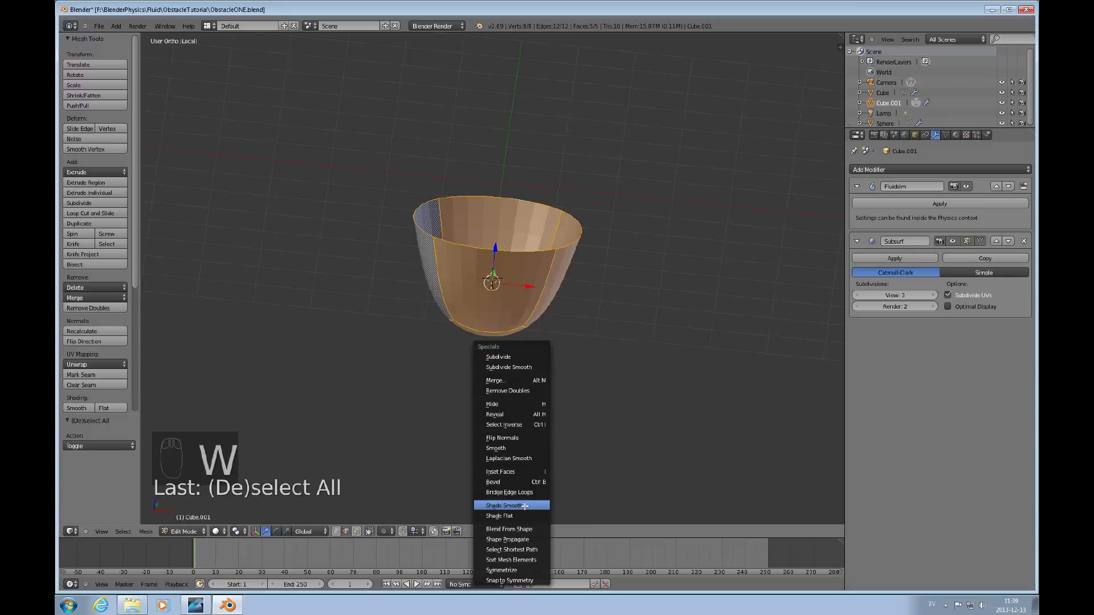
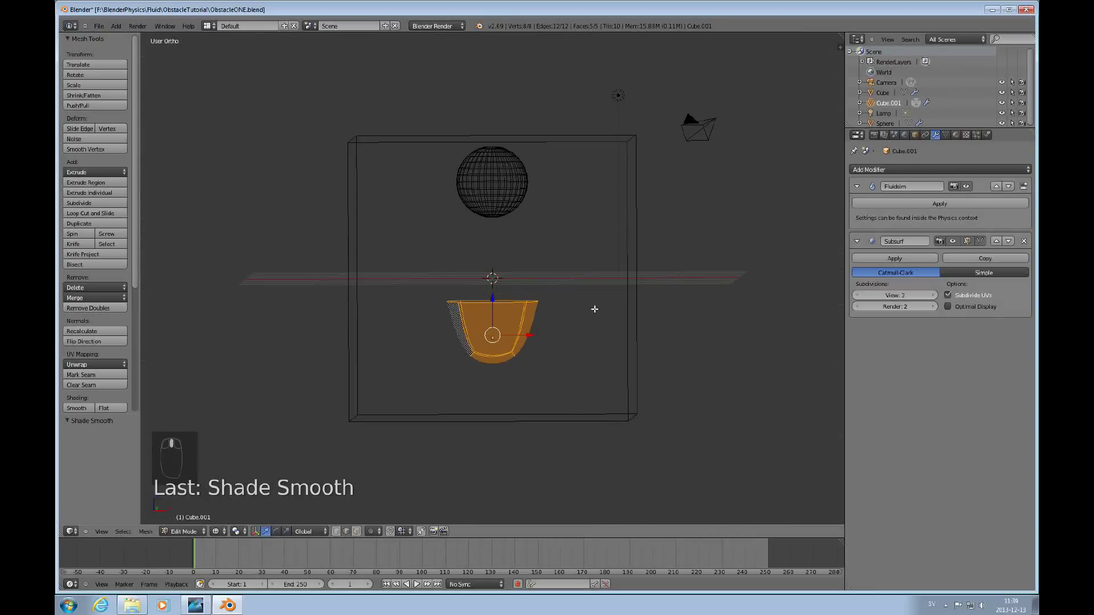
Step: Leave Edit Mode and scrub the timeline to inspect the simulated fluid around the bowl
key("Tab")
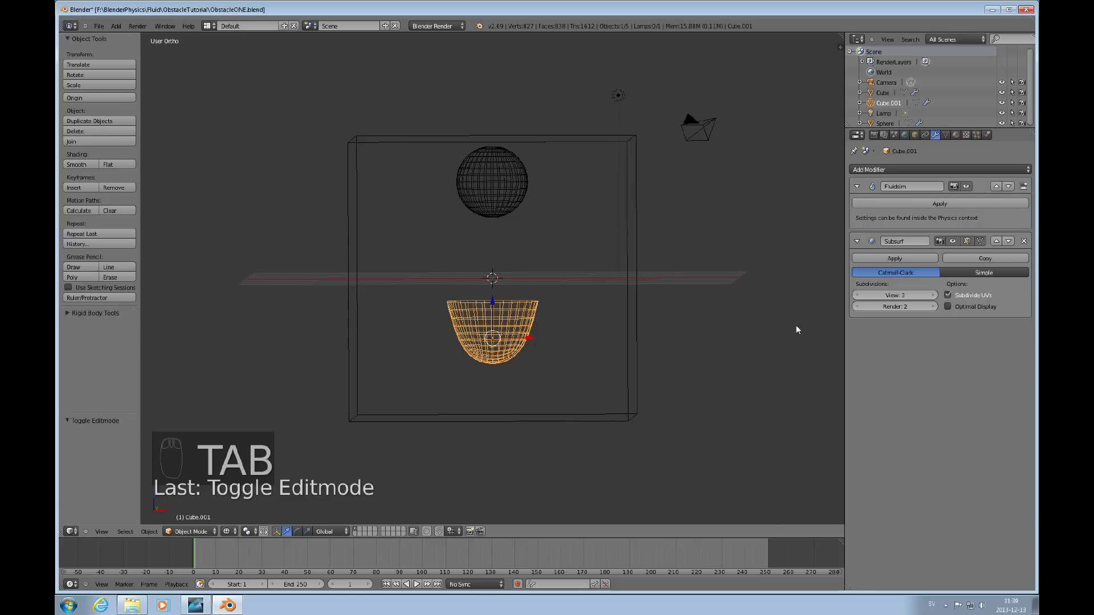
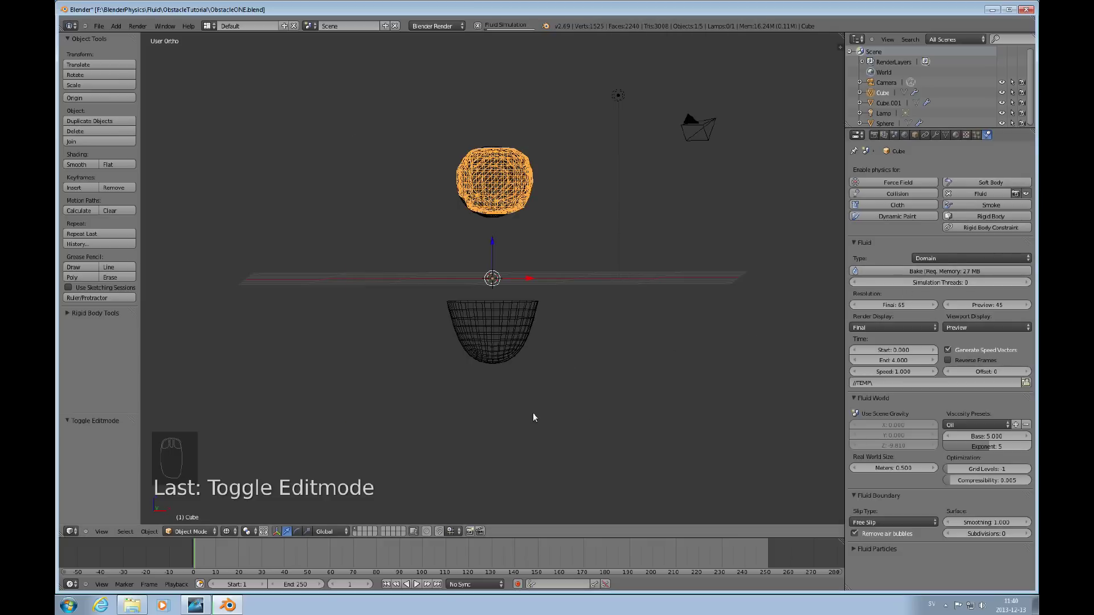
left_click_drag(530, 432, 413, 583)
left_click_drag(417, 585, 519, 439)
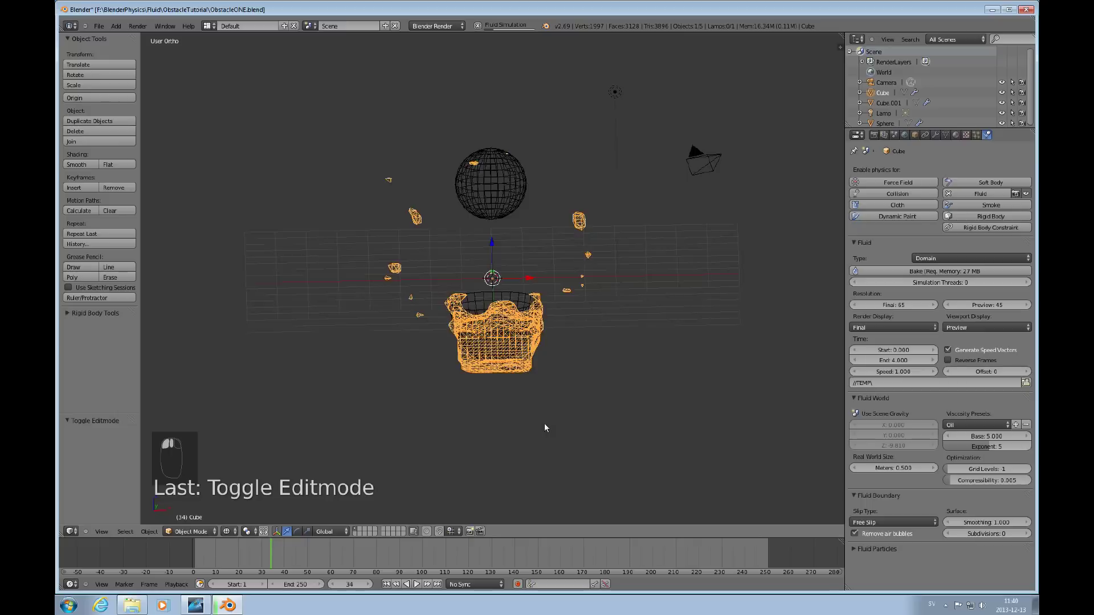
left_click_drag(581, 446, 528, 435)
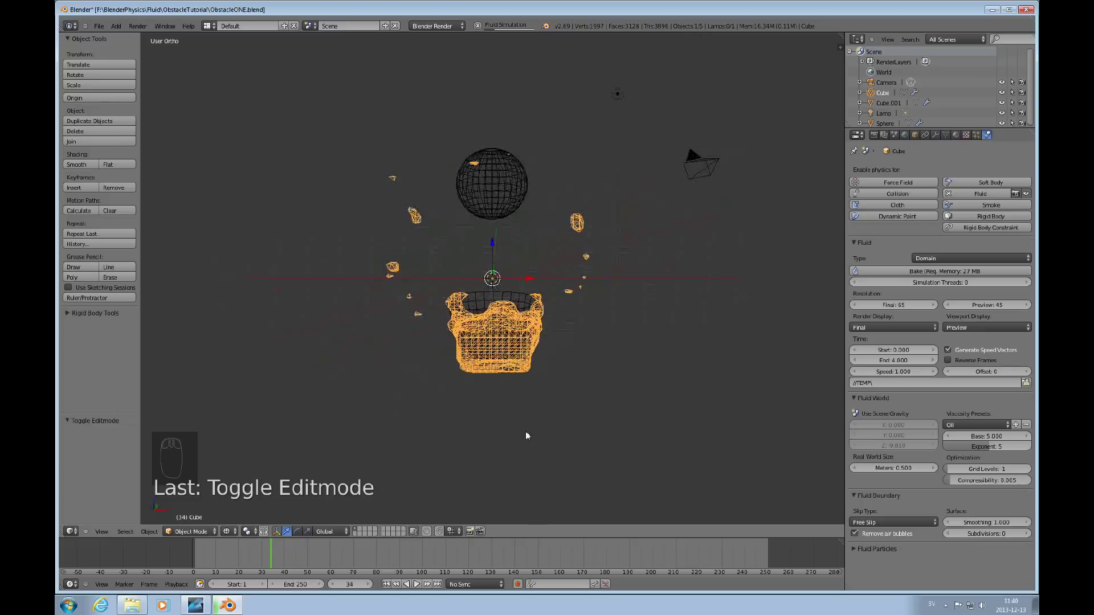
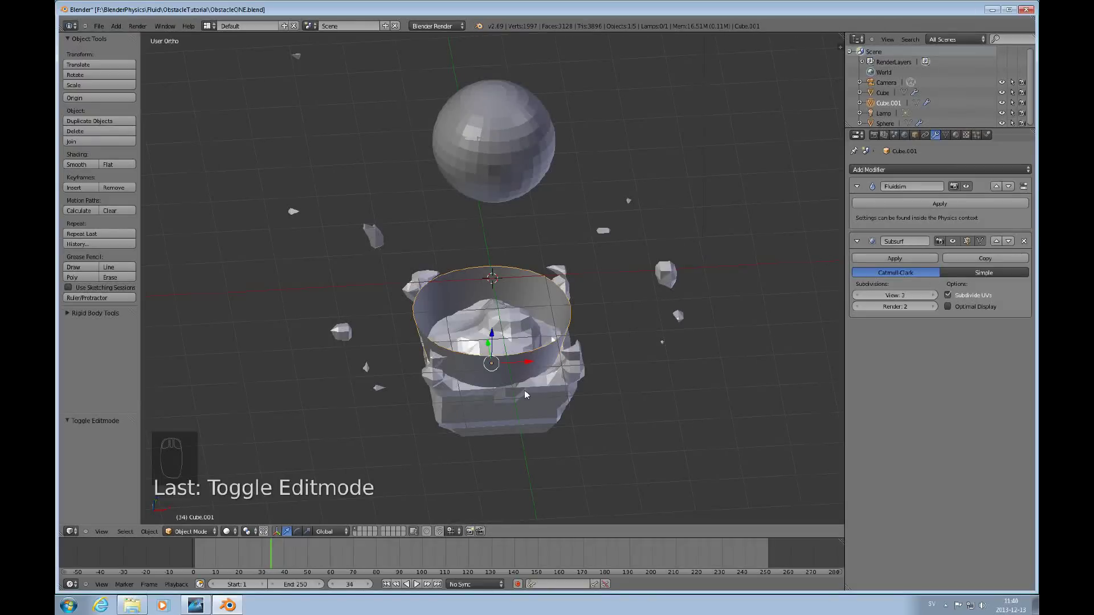
left_click_drag(525, 399, 505, 381)
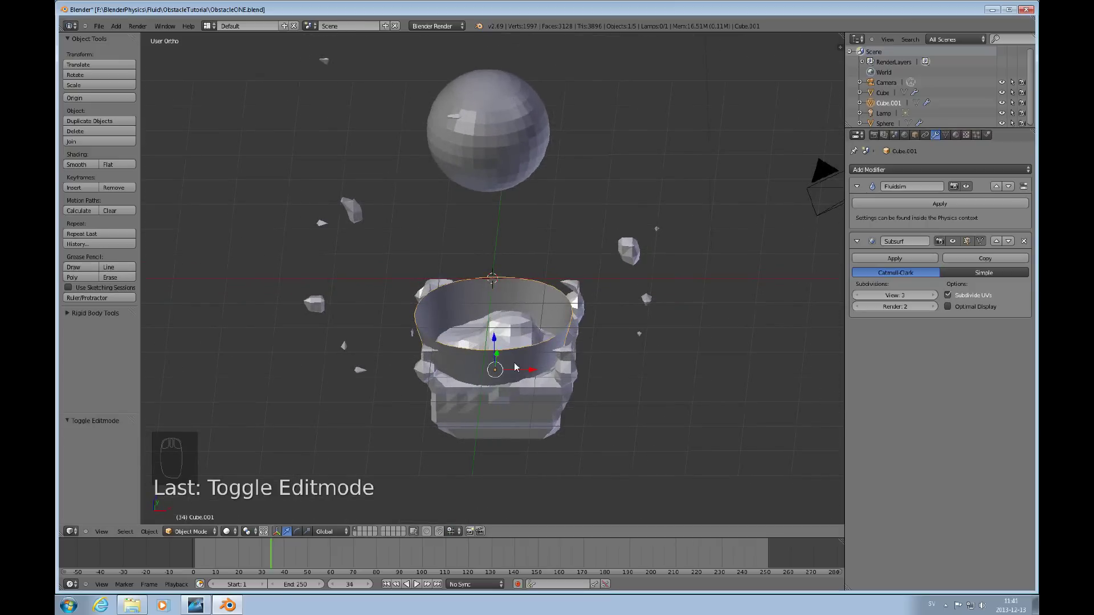
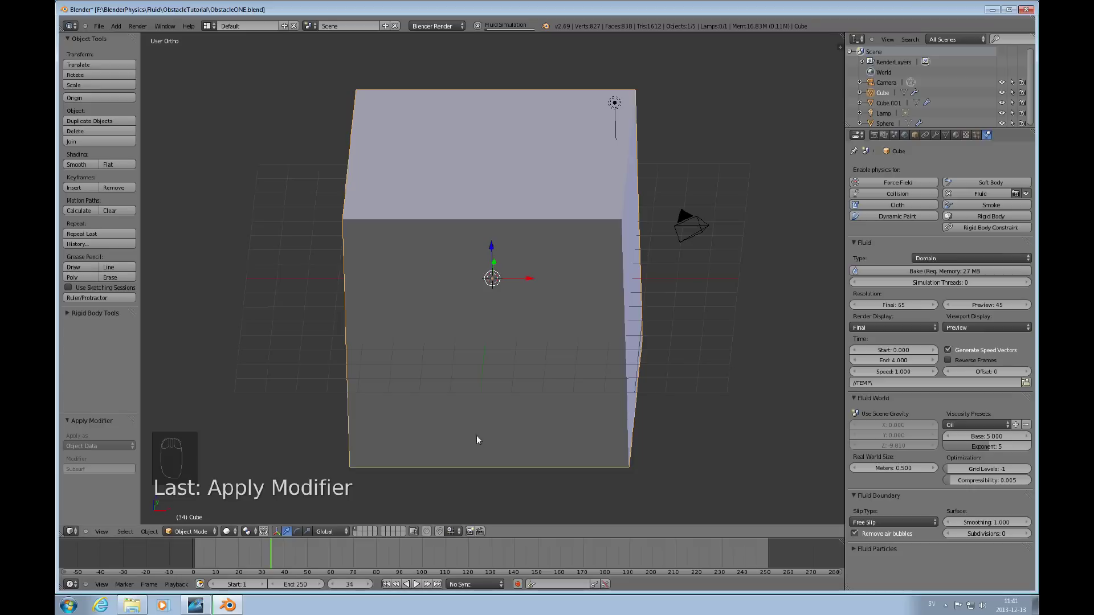
left_click_drag(390, 592, 416, 584)
left_click_drag(418, 588, 533, 314)
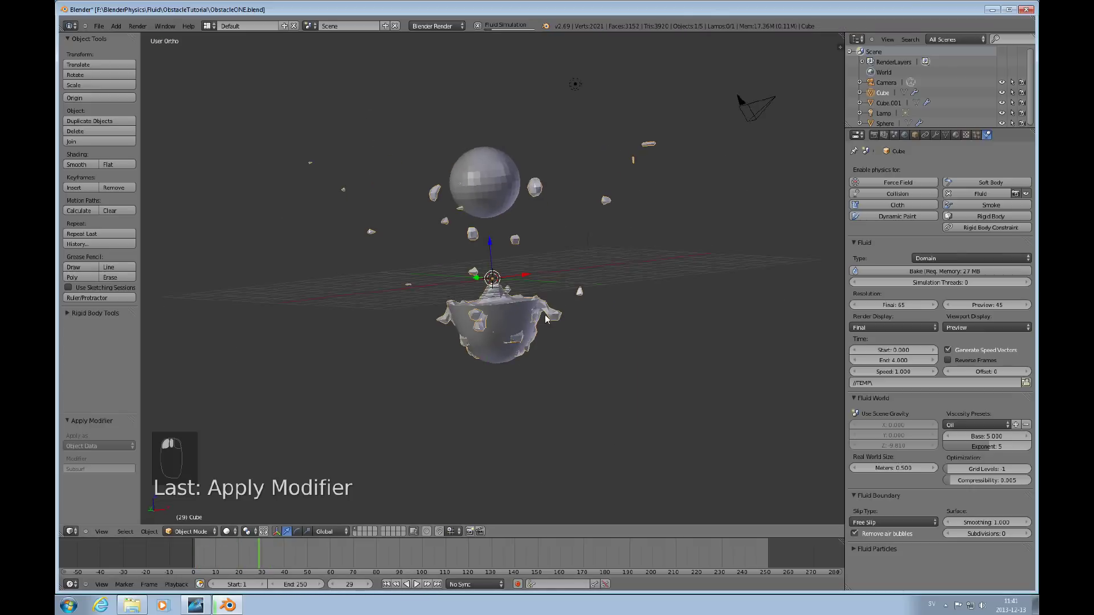
middle_click(534, 372)
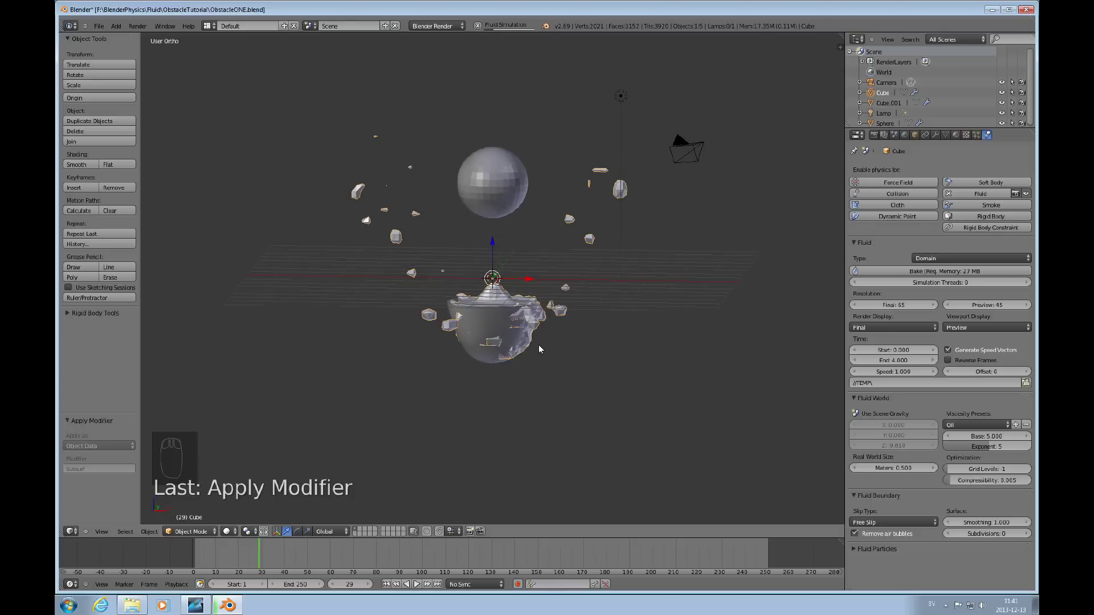
left_click_drag(541, 348, 421, 590)
left_click(419, 590)
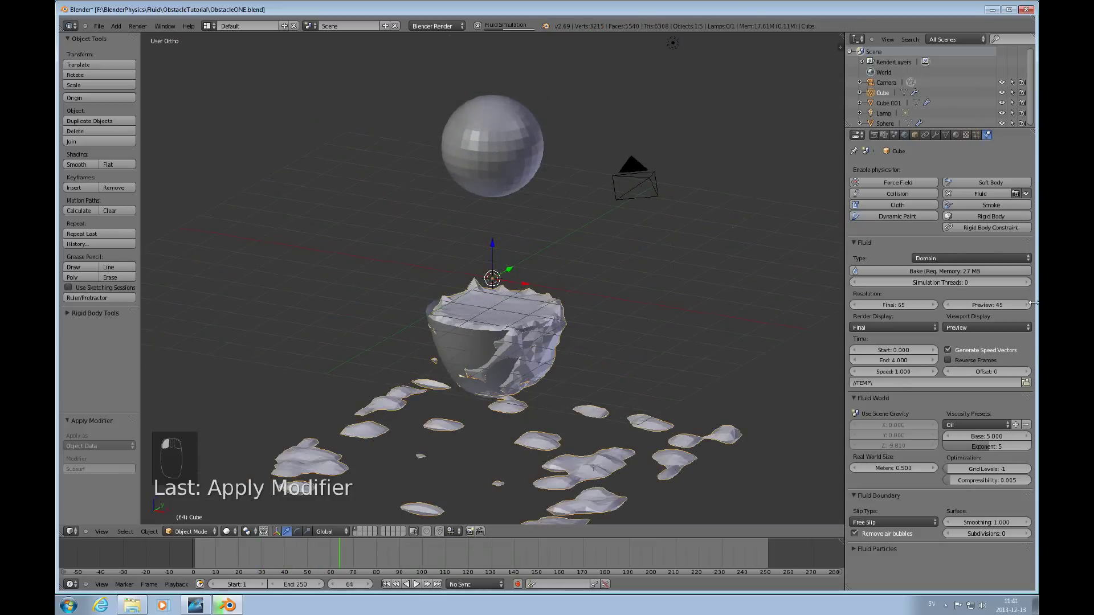
Step: Set the domain's Viewport Display to Final and zoom in on the fluid in the bowl
left_click(1001, 313)
left_click_drag(997, 330, 754, 357)
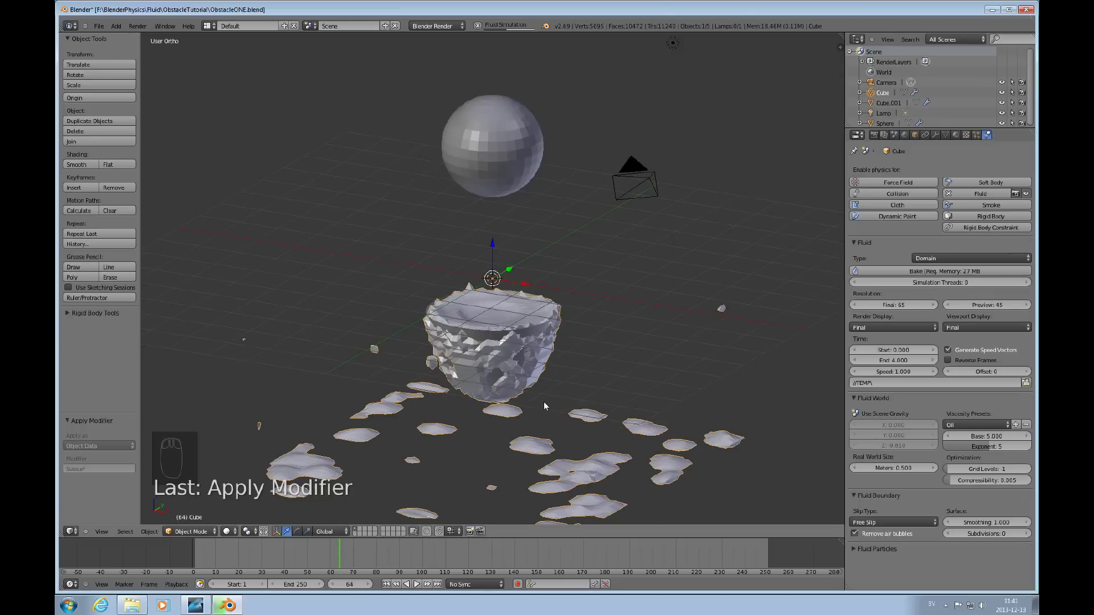
left_click_drag(510, 377, 566, 365)
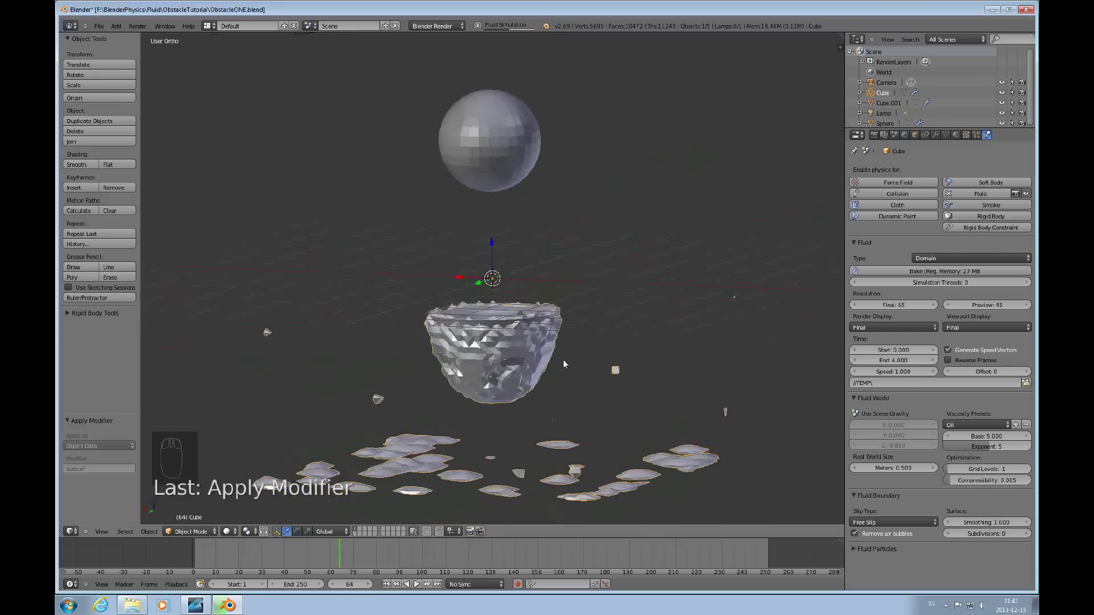
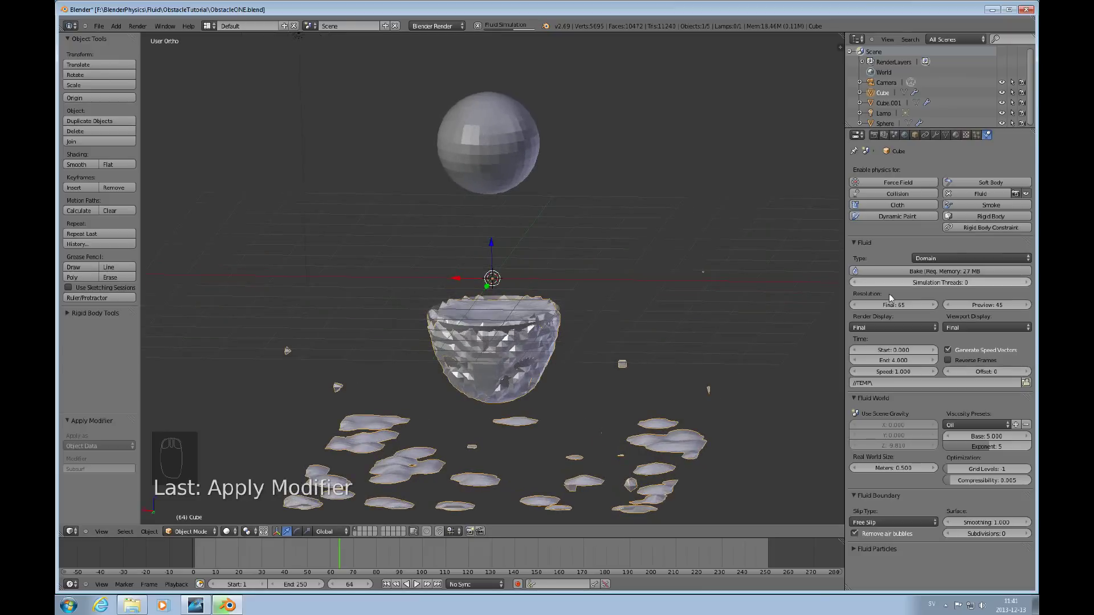
left_click_drag(514, 357, 508, 380)
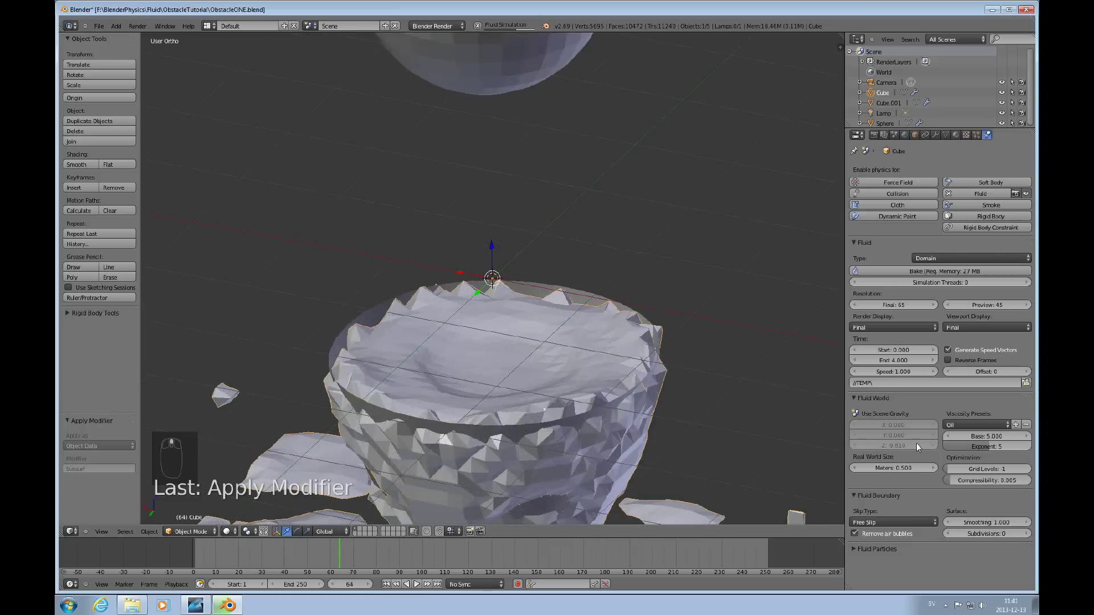
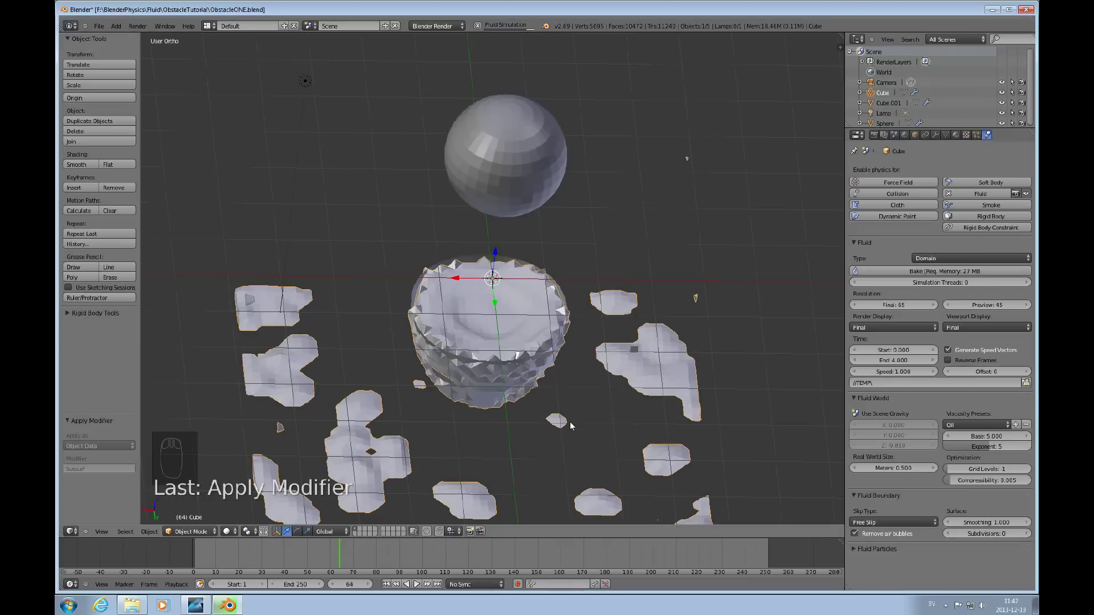
Step: Orbit around the bowl and scrub playback to watch the fluid splash into a crown
middle_click(528, 391)
middle_click(519, 357)
middle_click(519, 417)
left_click_drag(521, 441, 515, 426)
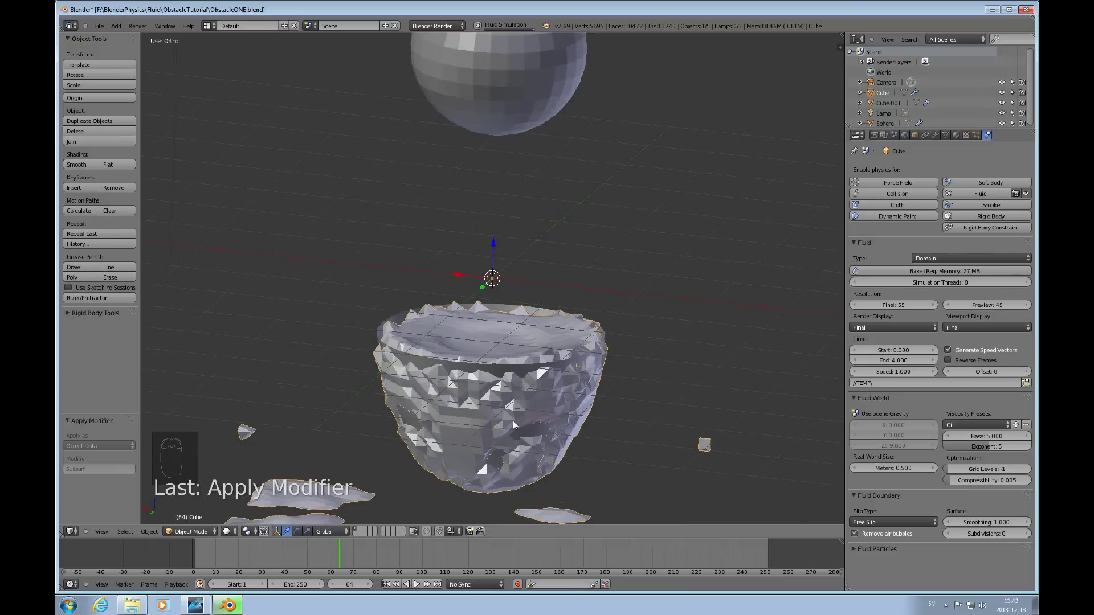
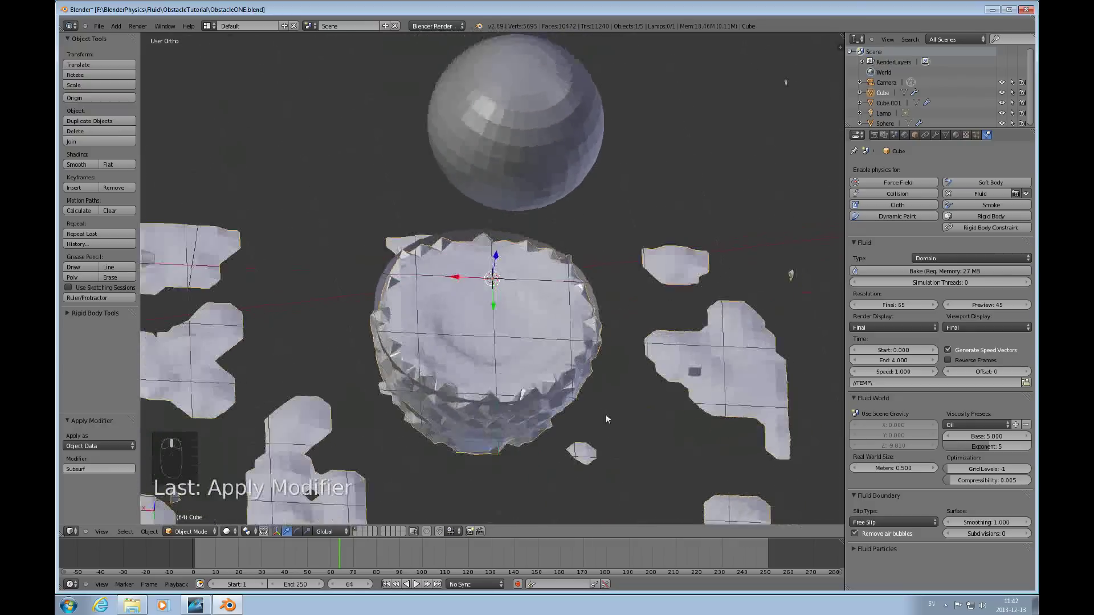
left_click(412, 587)
middle_click(411, 586)
scroll("up", 3)
left_click_drag(411, 587, 598, 328)
Step: Apply the Fluid Simulation modifier on the domain cube, leaving a plain splash mesh
left_click_drag(598, 329, 540, 376)
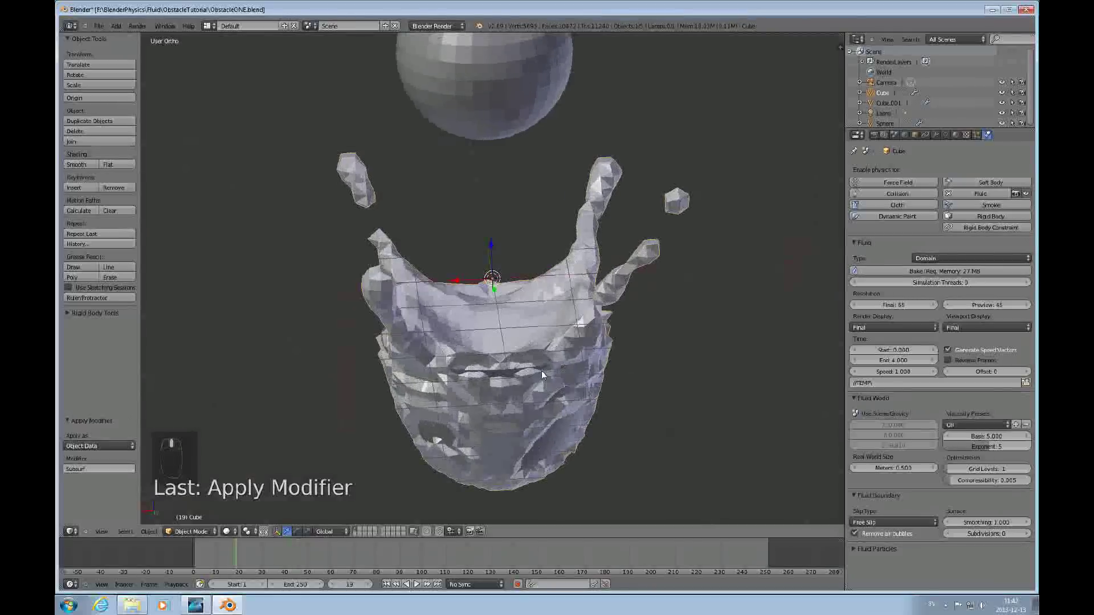
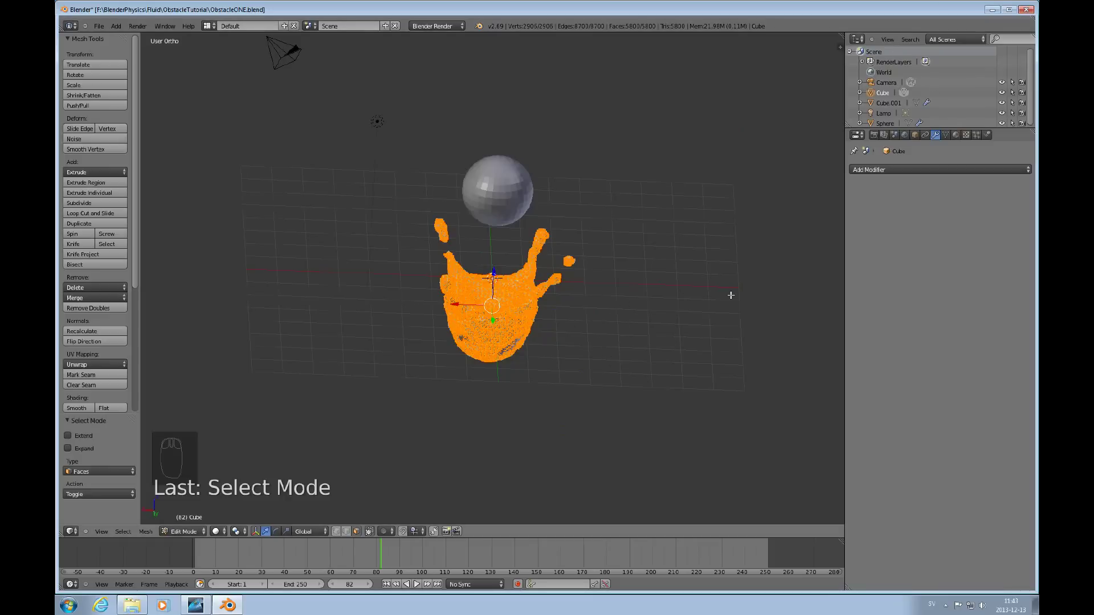
Step: Deselect the splash mesh, view it from the front and leave Edit Mode
key("a")
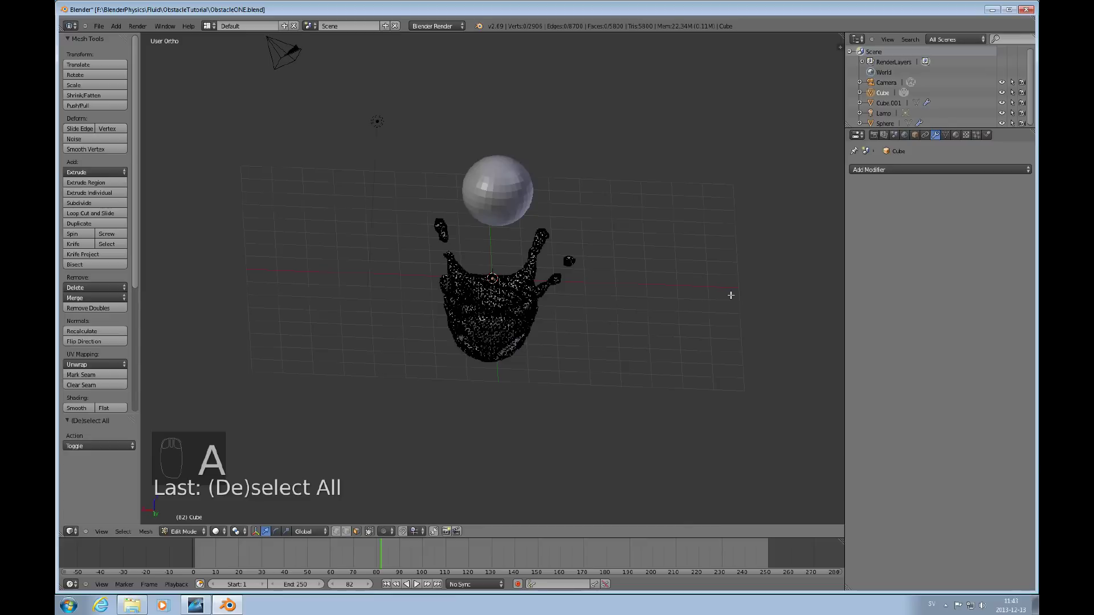
key("KP_1")
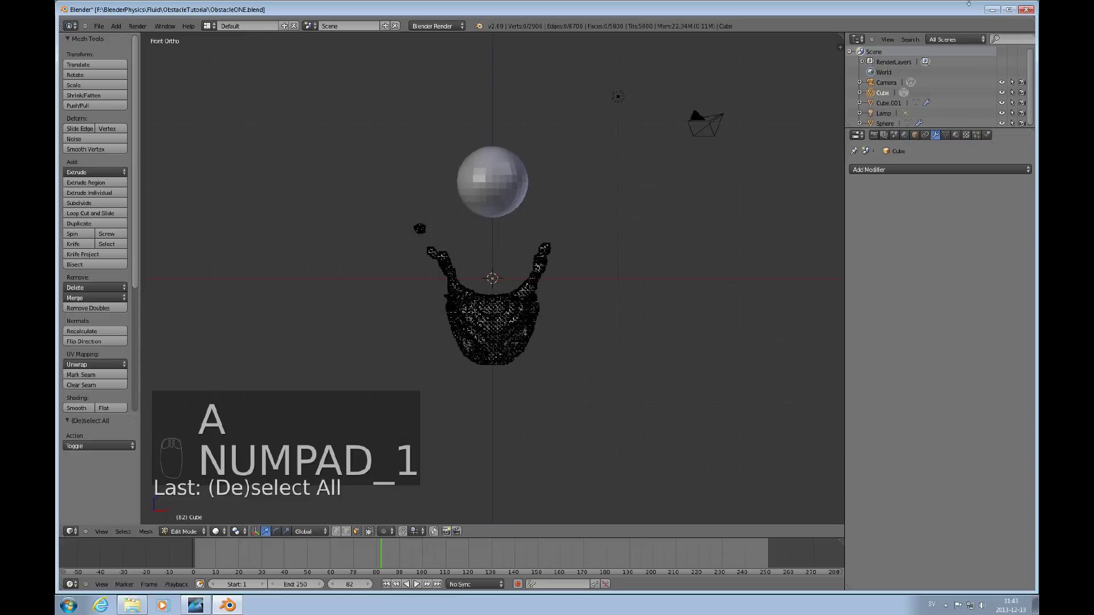
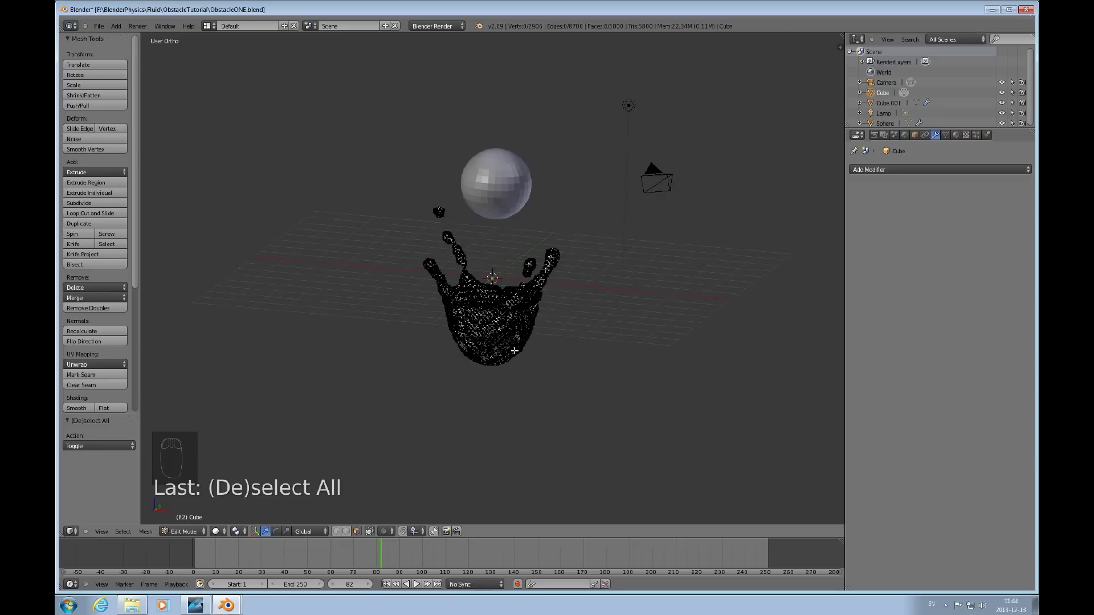
key("KP_1")
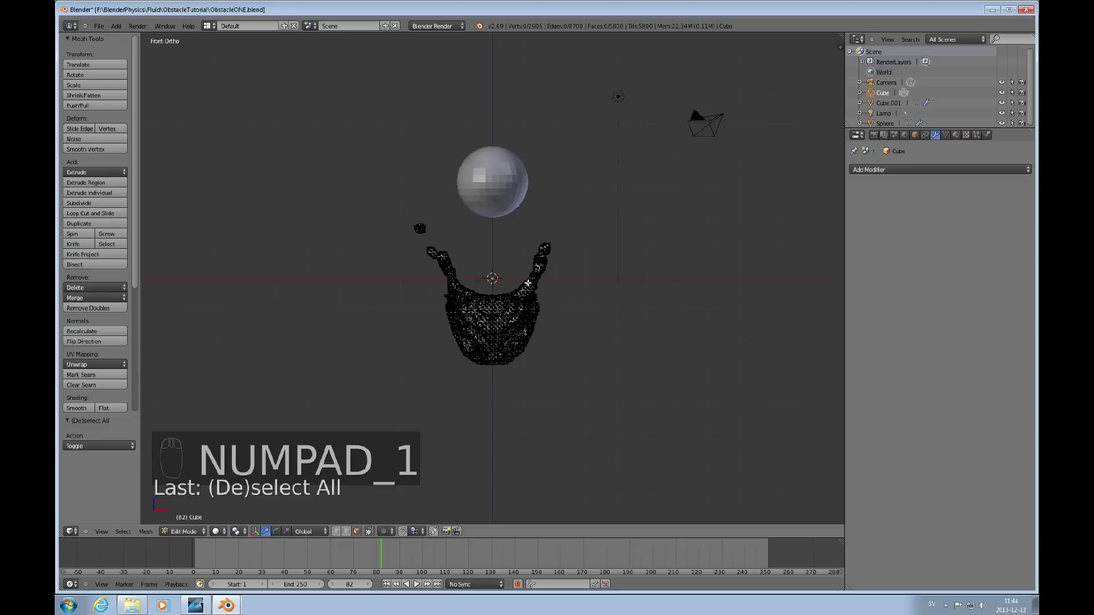
key("Tab")
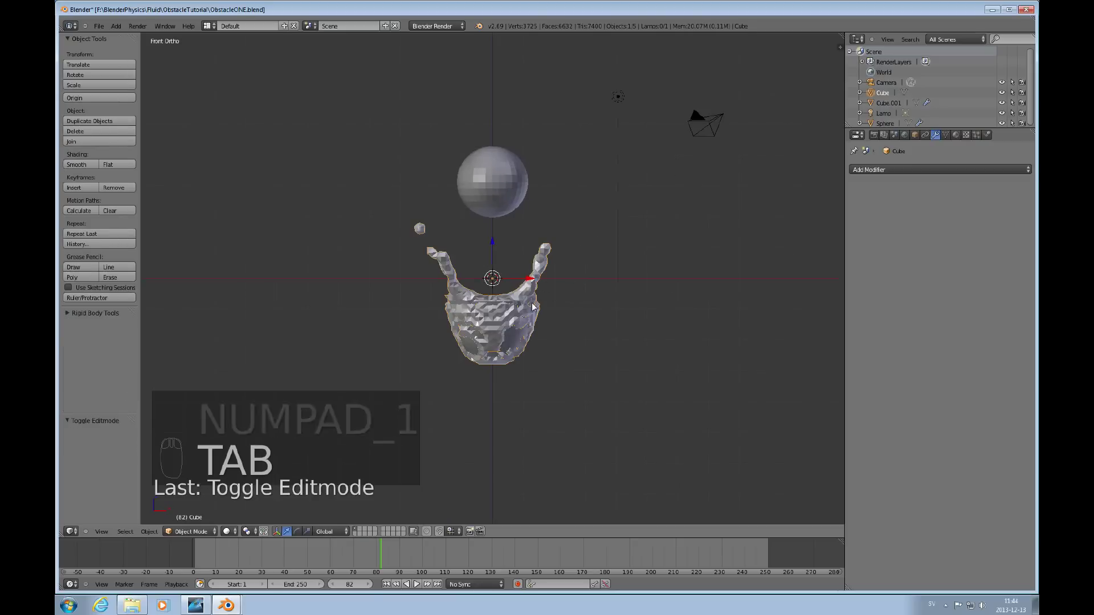
Step: Delete the splash object and add a new cube scaled up around the sphere and bowl
key("Delete")
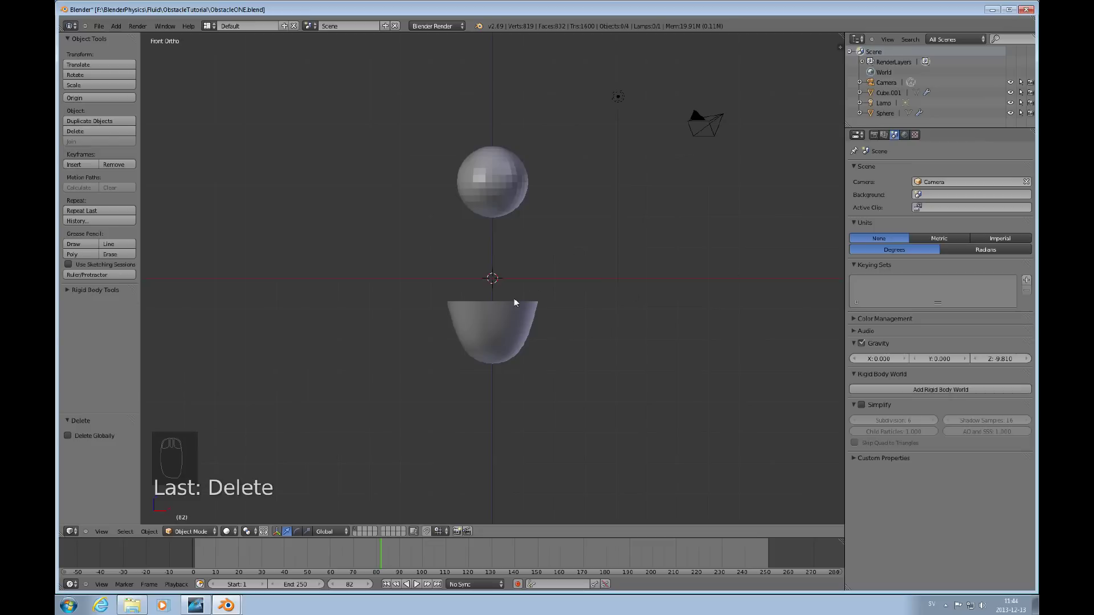
key("shift+a")
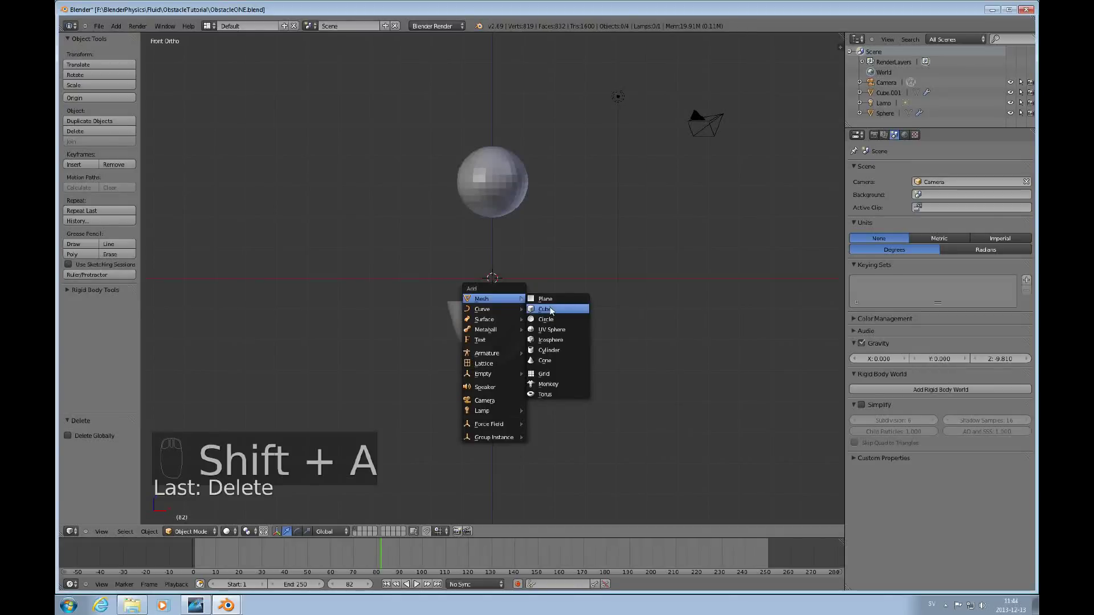
key("z")
key("s")
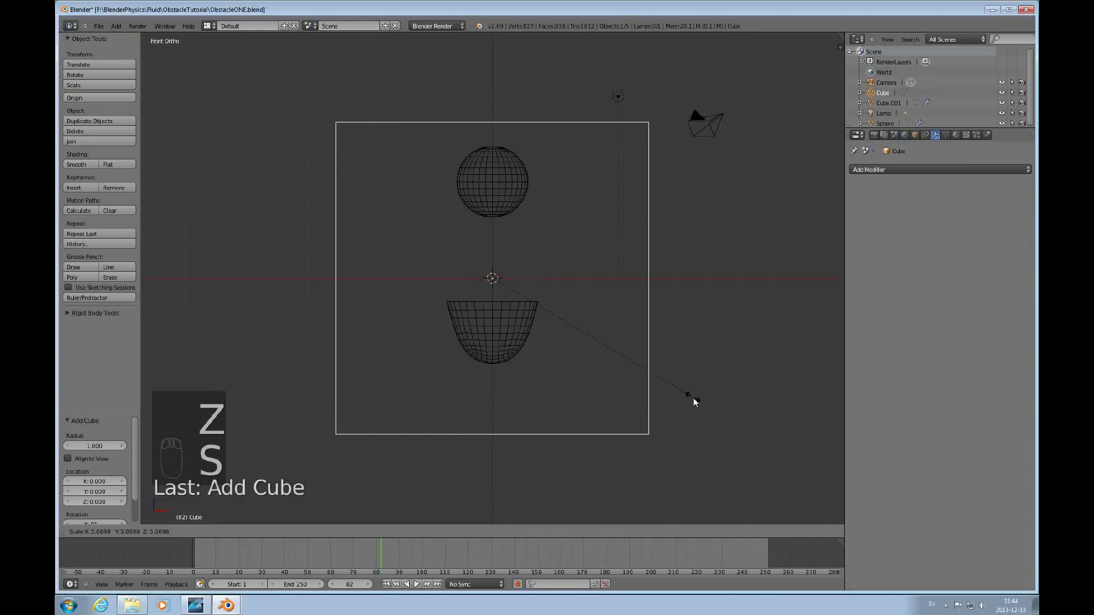
left_click(705, 404)
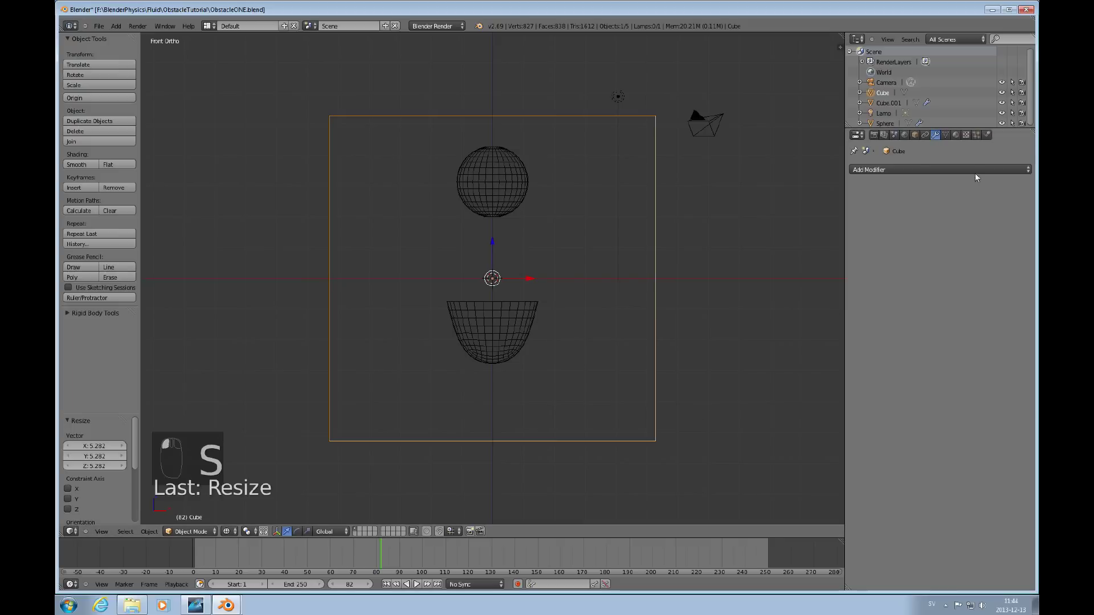
Step: Enable Fluid physics on the new cube and make it the fluid Domain
left_click(985, 163)
left_click_drag(988, 140, 621, 272)
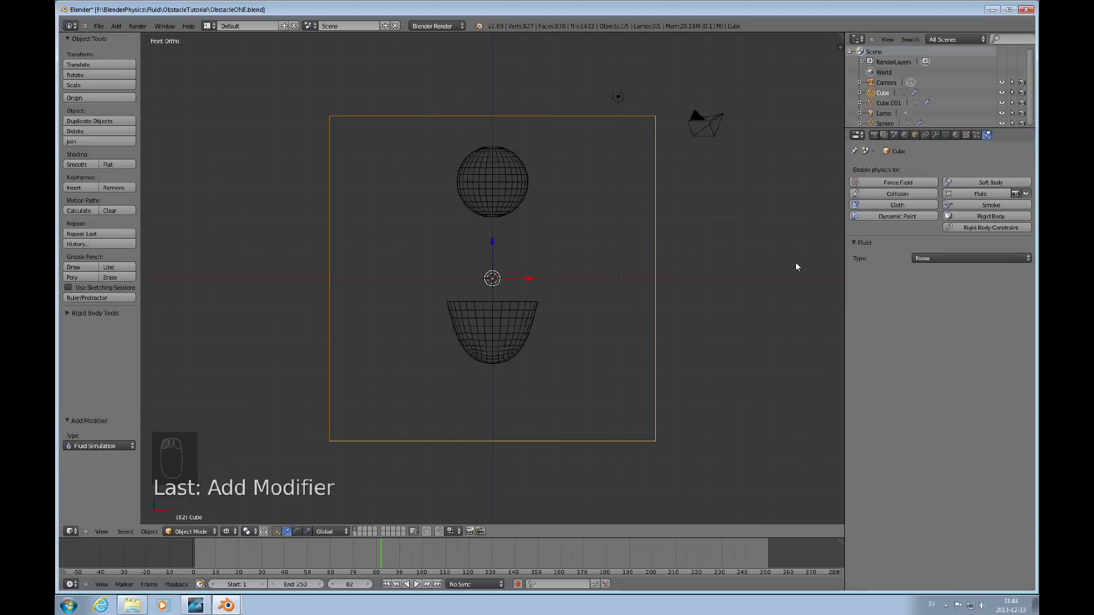
left_click_drag(971, 261, 950, 325)
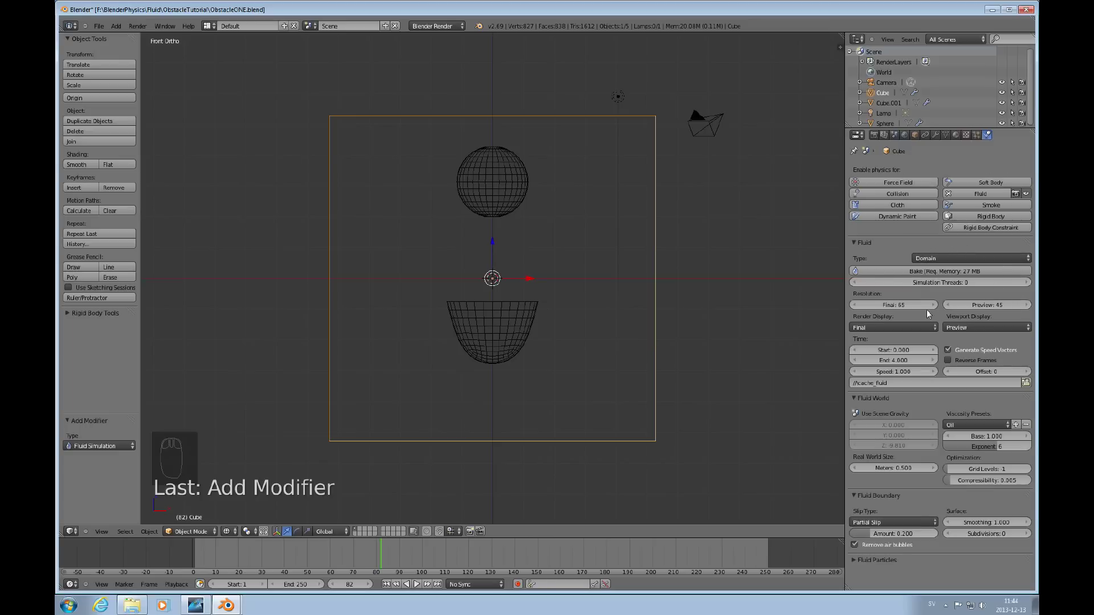
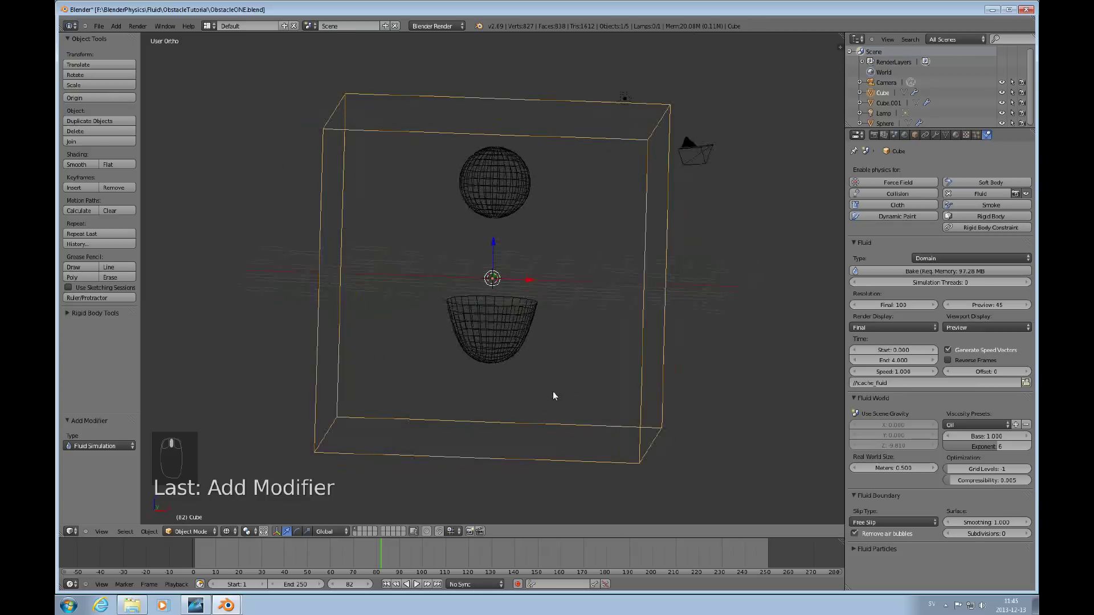
Step: In Edit Mode, duplicate the bowl's surface and enlarge the copy into an outer wall
key("Tab")
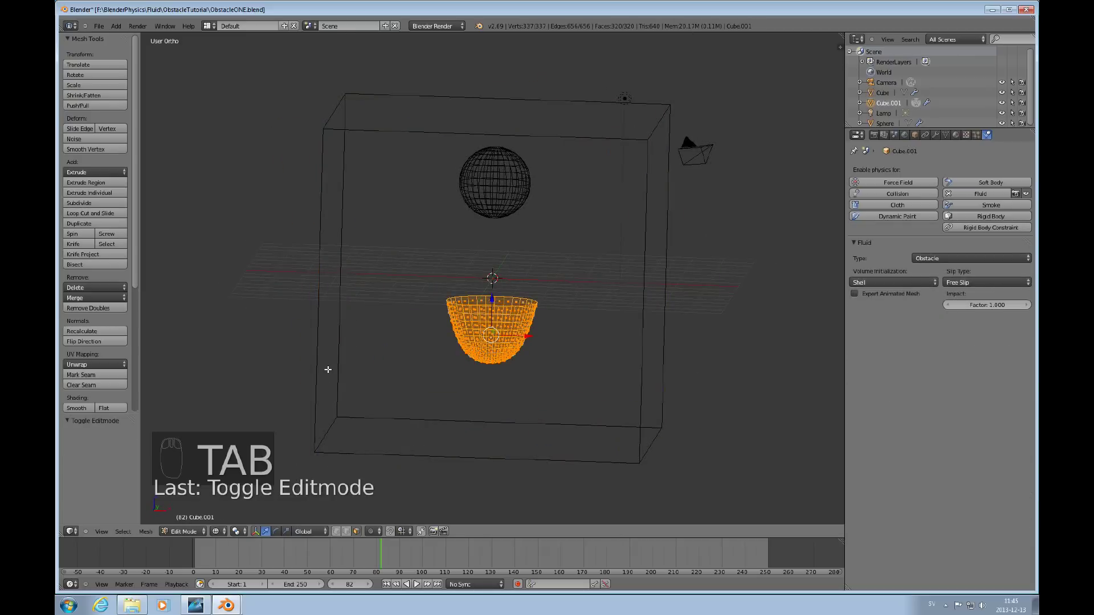
key("KP_1")
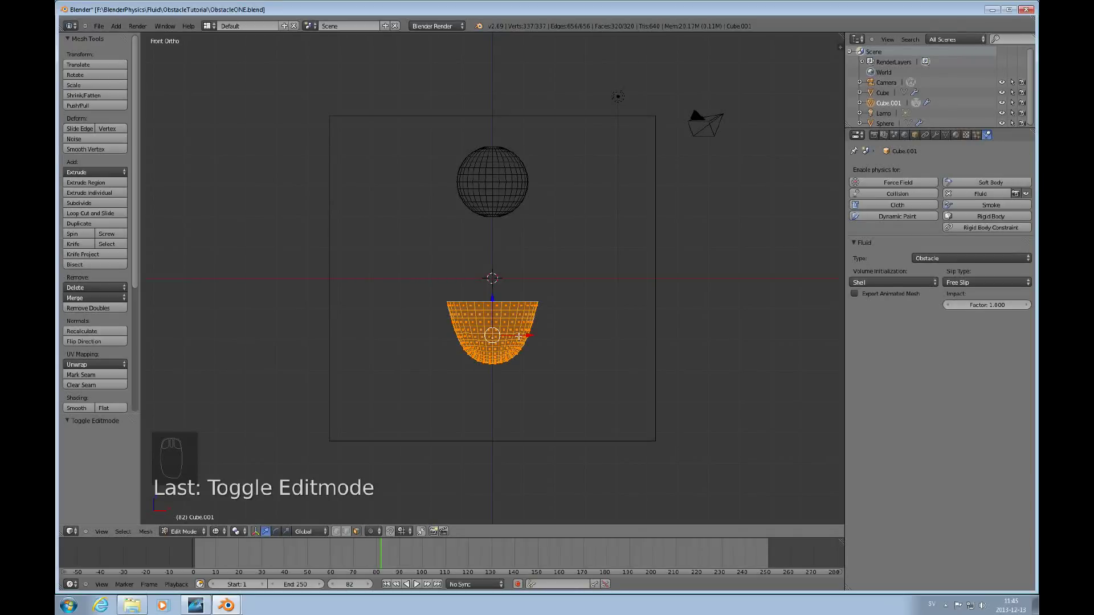
key("shift+d")
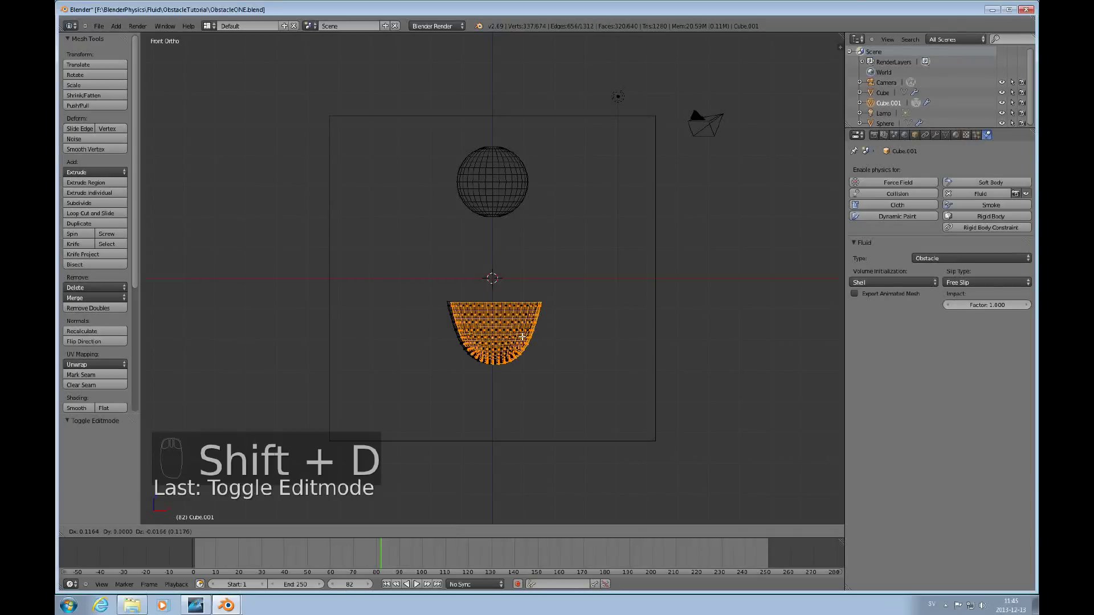
key("ctrl+z")
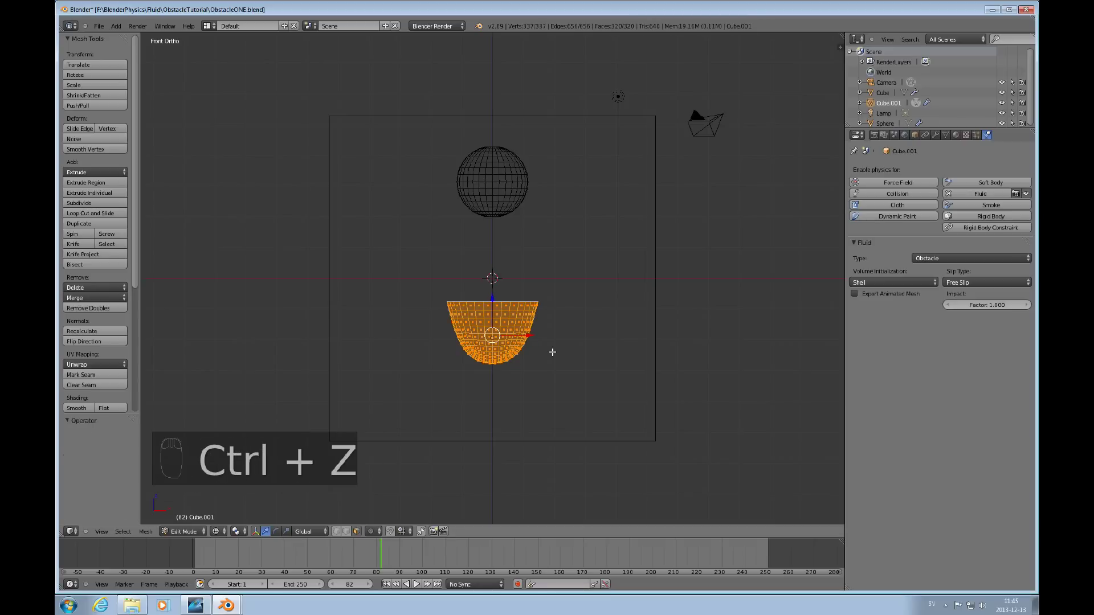
key("shift+d")
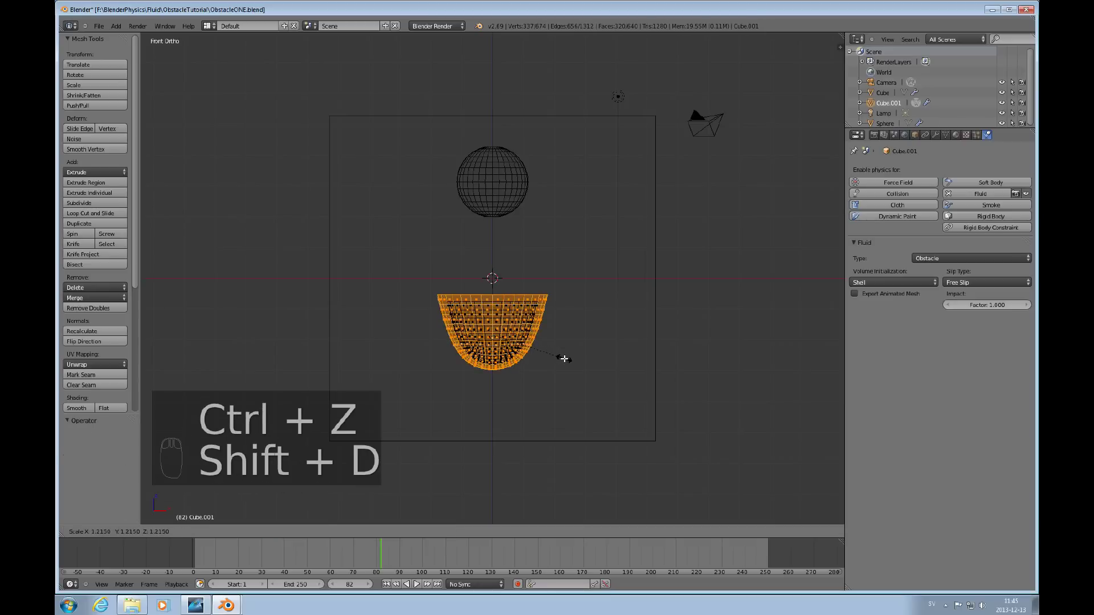
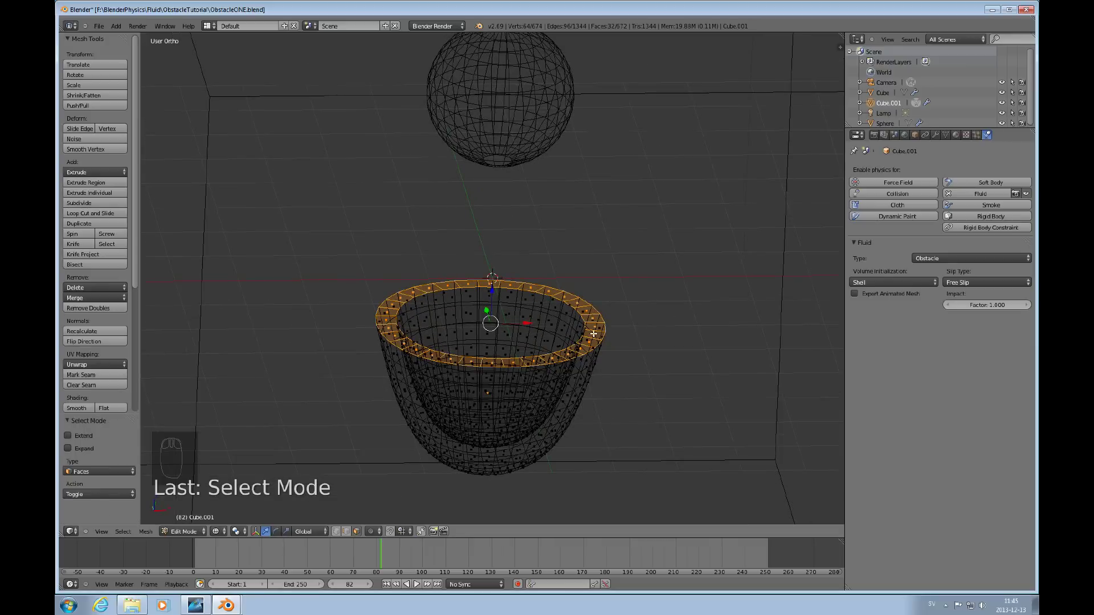
Step: Insert a loop cut around the bowl rim and slide it along Z
key("ctrl+r")
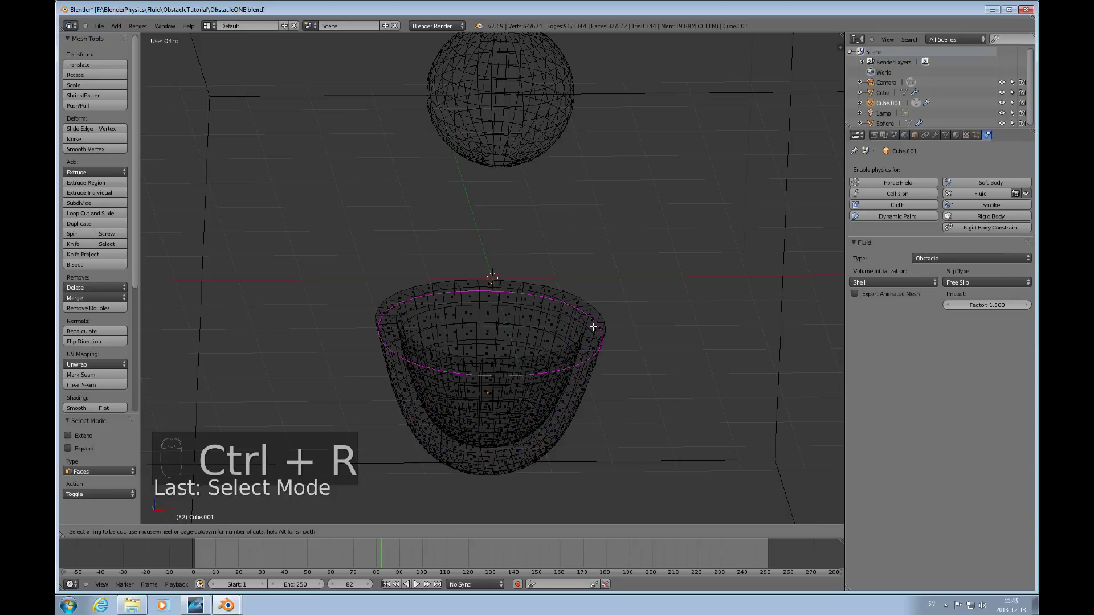
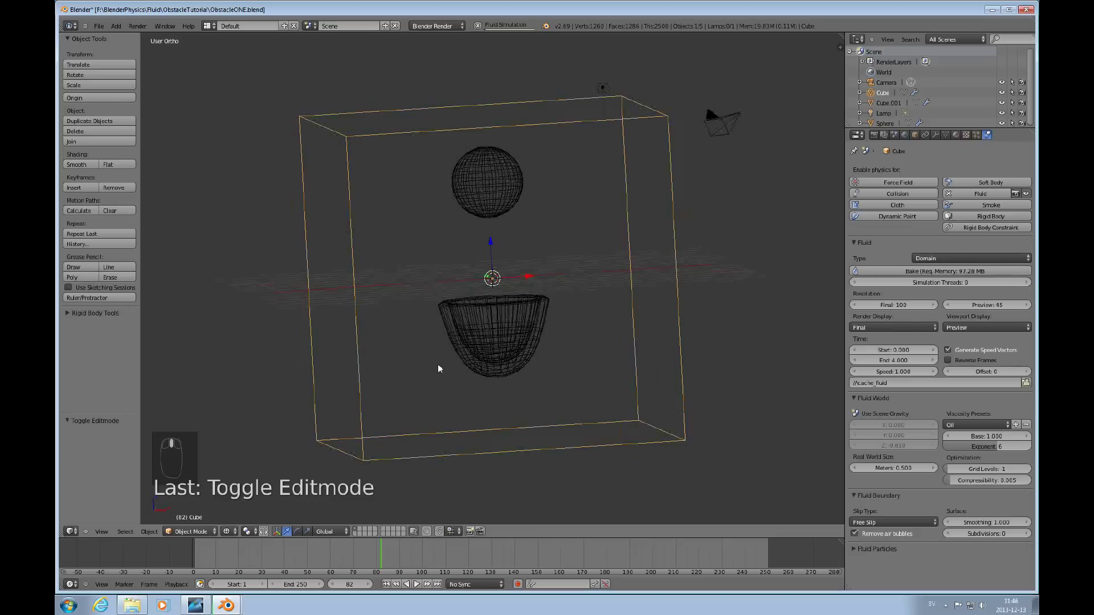
Step: Orbit around the domain and play back the baking fluid animation
left_click_drag(417, 362, 390, 585)
left_click_drag(390, 586, 420, 586)
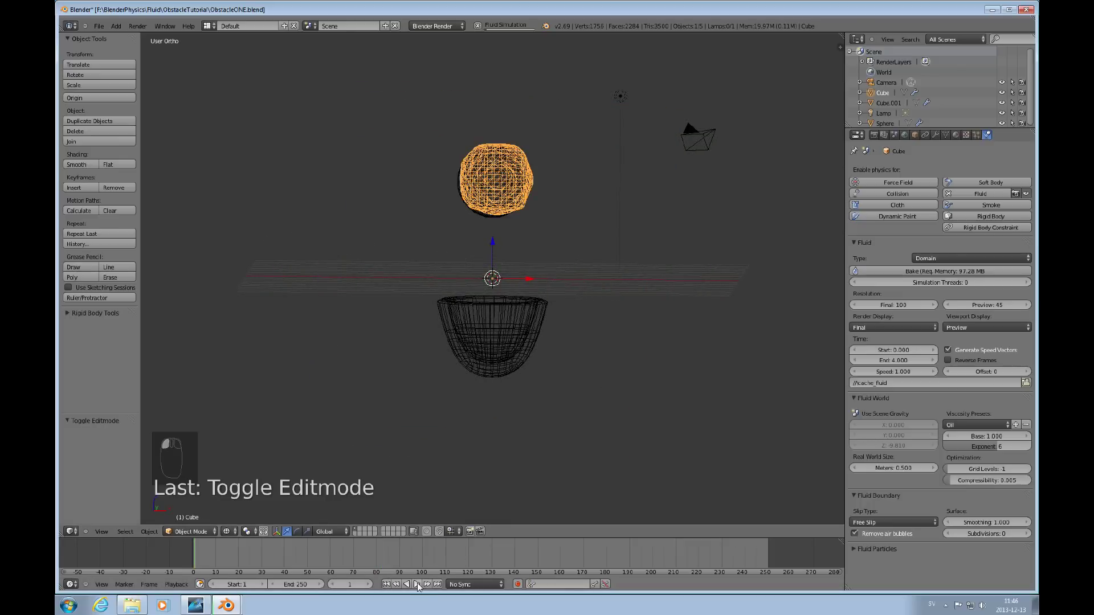
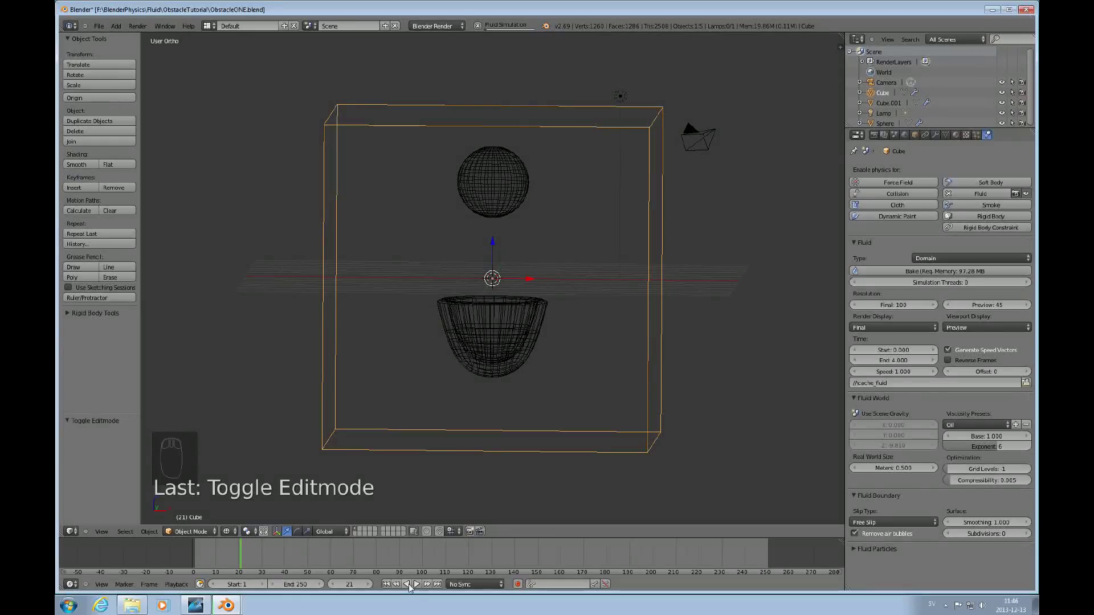
left_click_drag(410, 587, 411, 588)
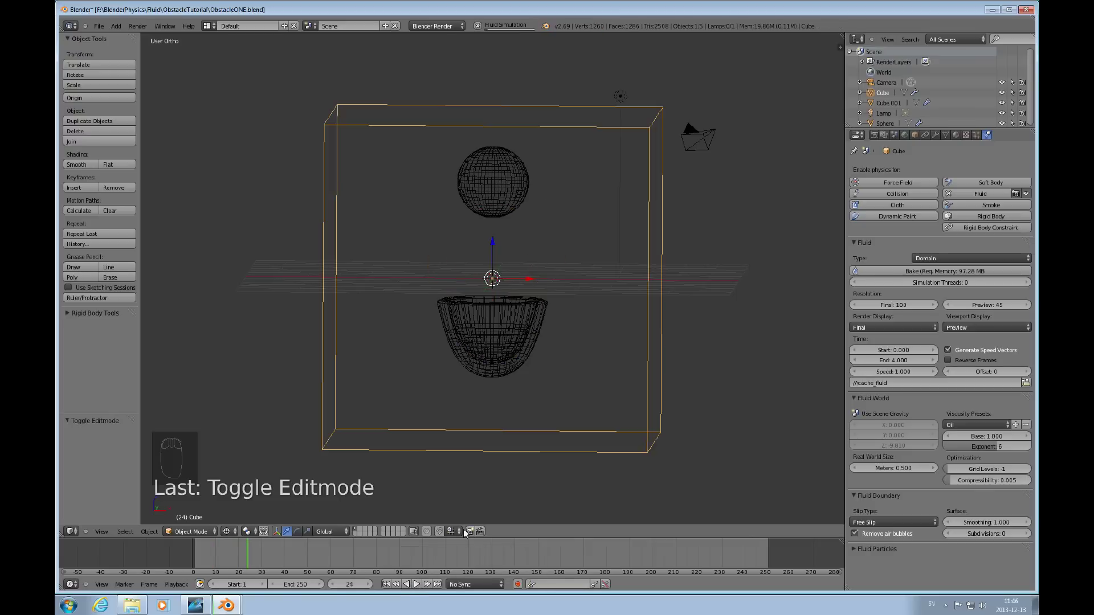
key("space")
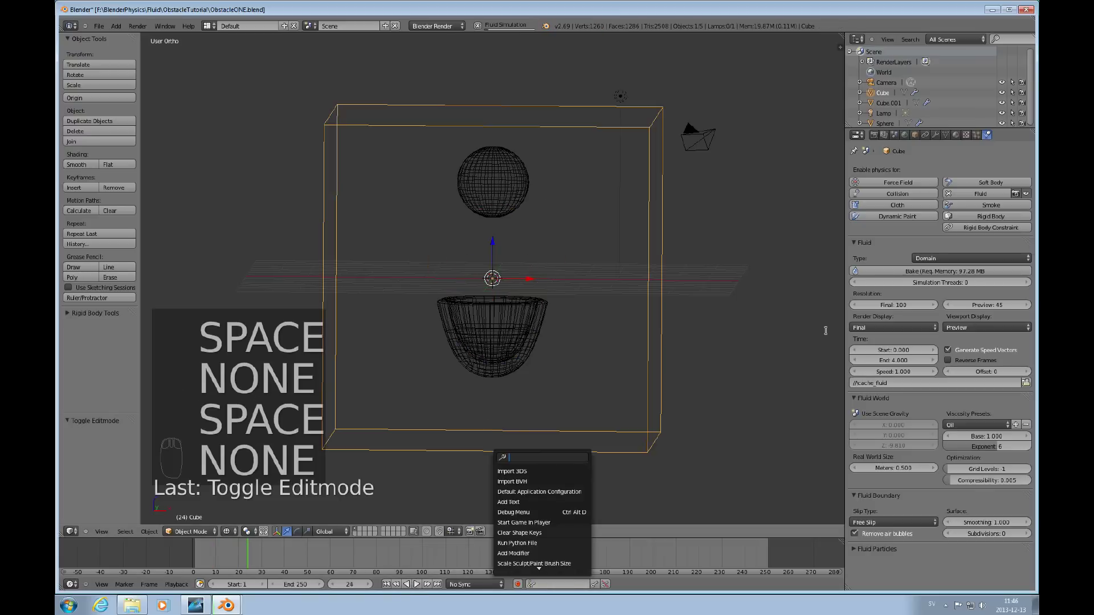